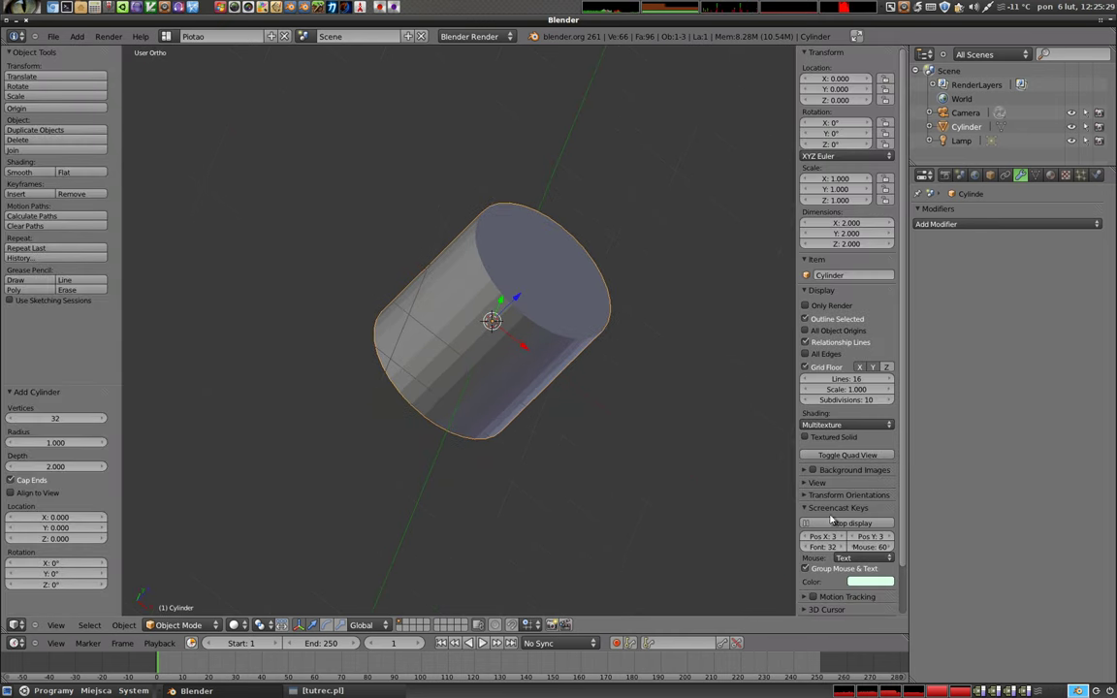
Apply Smooth shading to the cylinder from the Tool Shelf and inspect the top rim.
{"action": "key", "text": "n"}
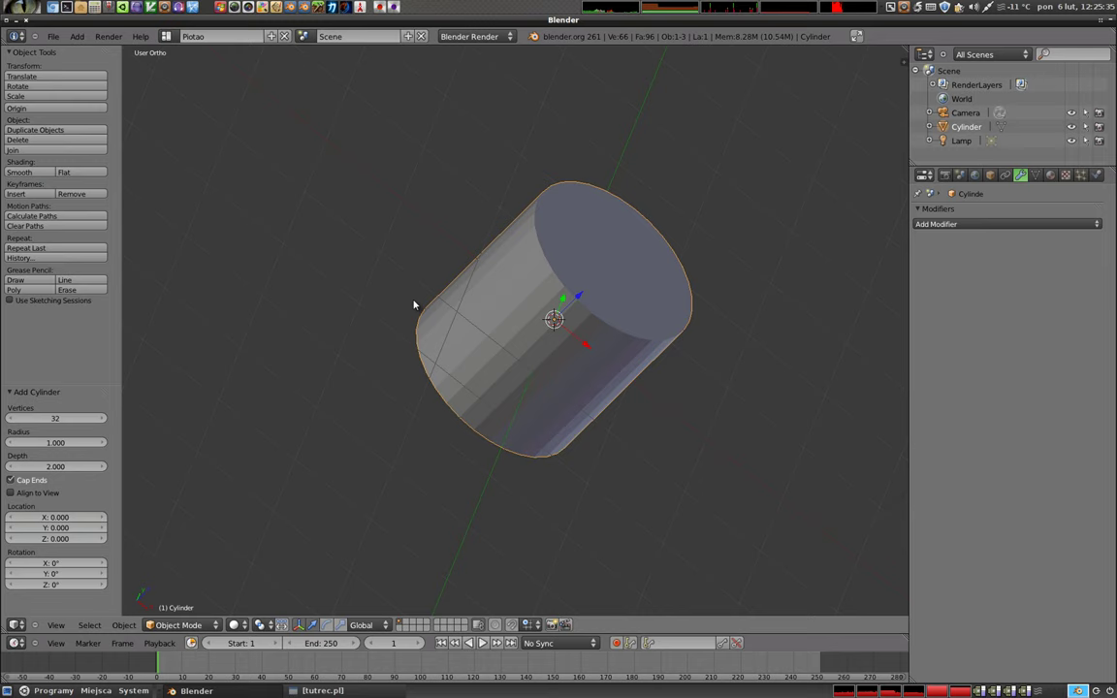
{"action": "scroll", "scroll_direction": "up", "scroll_amount": 3}
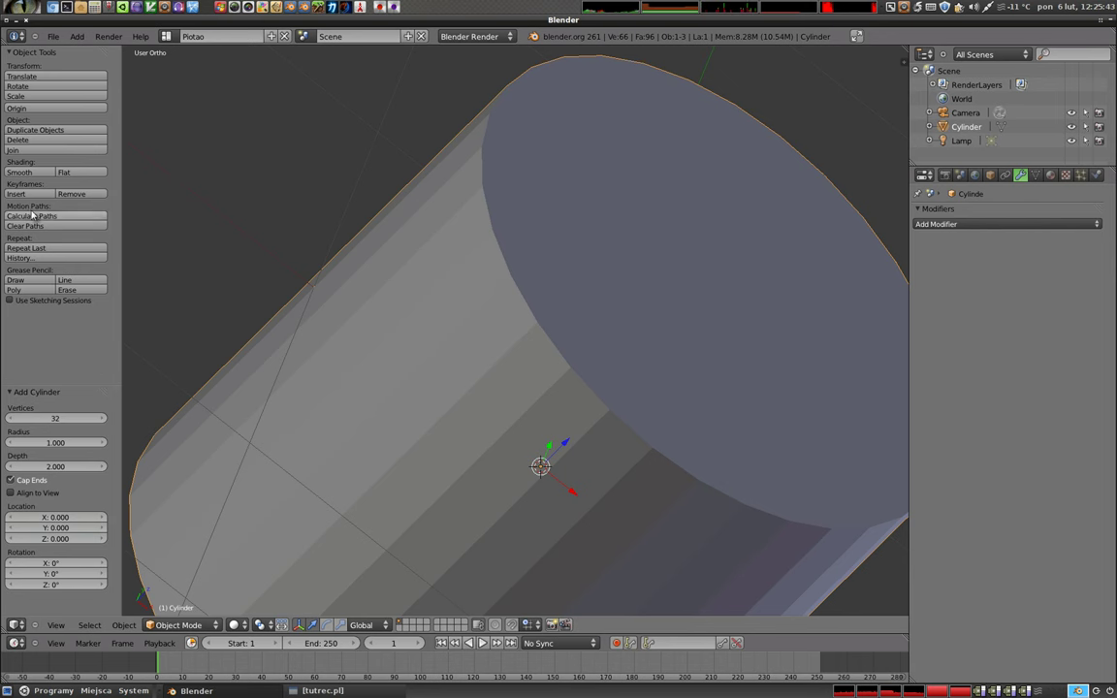
{"action": "left_click", "coordinate": [35, 171]}
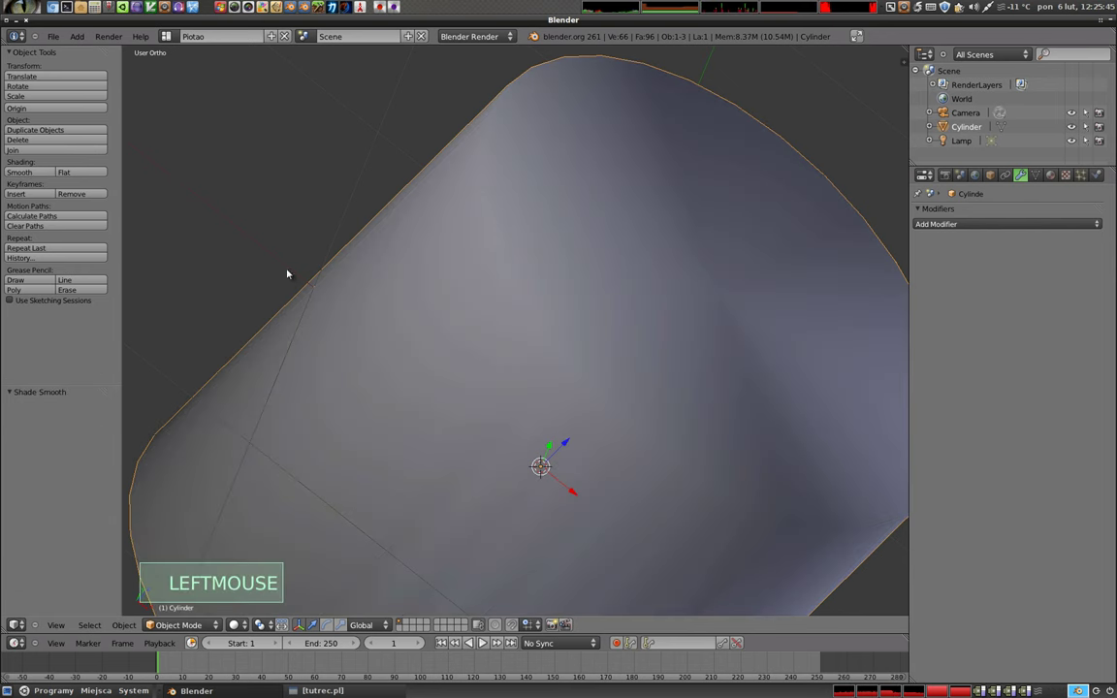
{"action": "middle_click", "coordinate": [733, 243]}
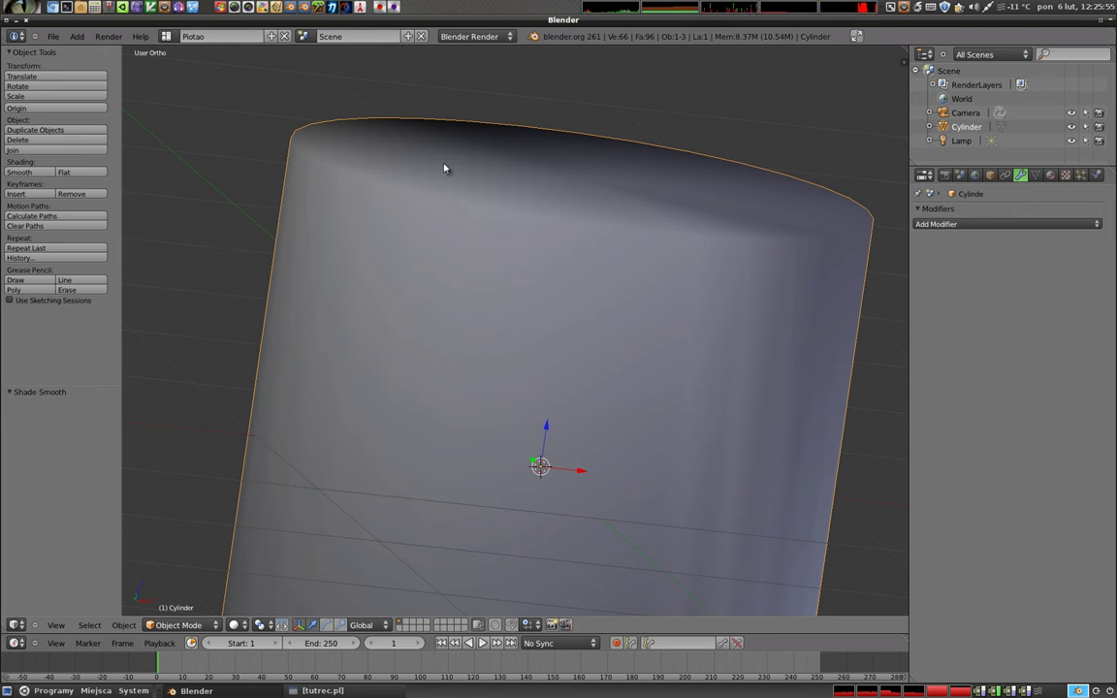
{"action": "middle_click", "coordinate": [426, 179]}
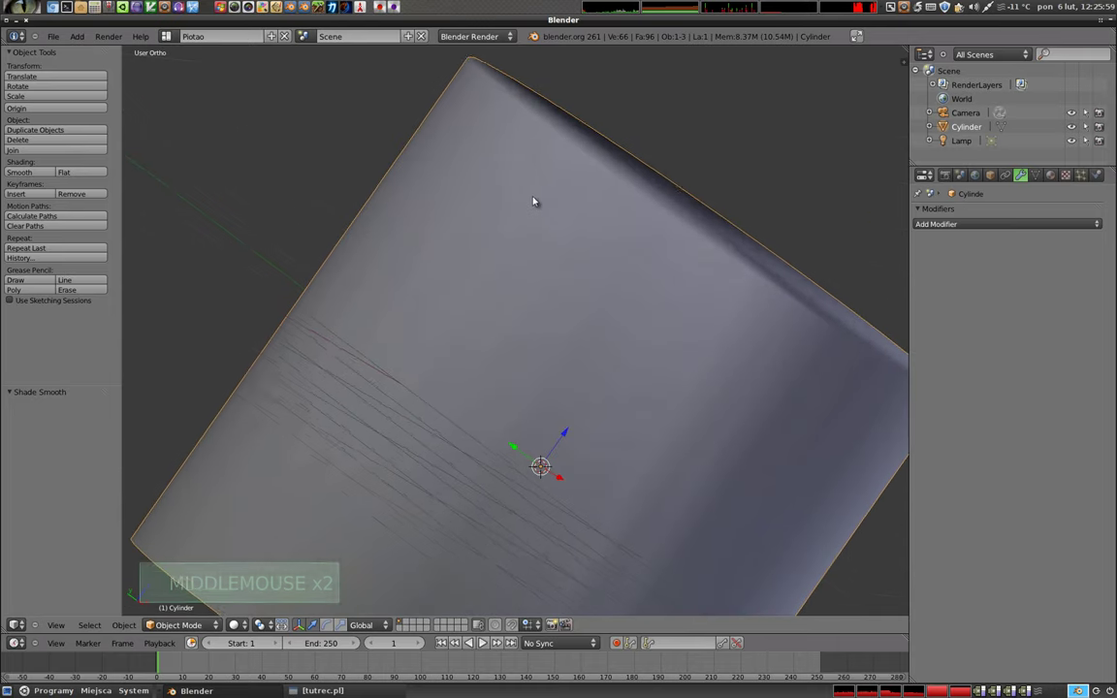
{"action": "middle_click", "coordinate": [591, 467]}
In Edit Mode, split the top cap faces off the cylinder's side walls with Y.
{"action": "key", "text": "Tab"}
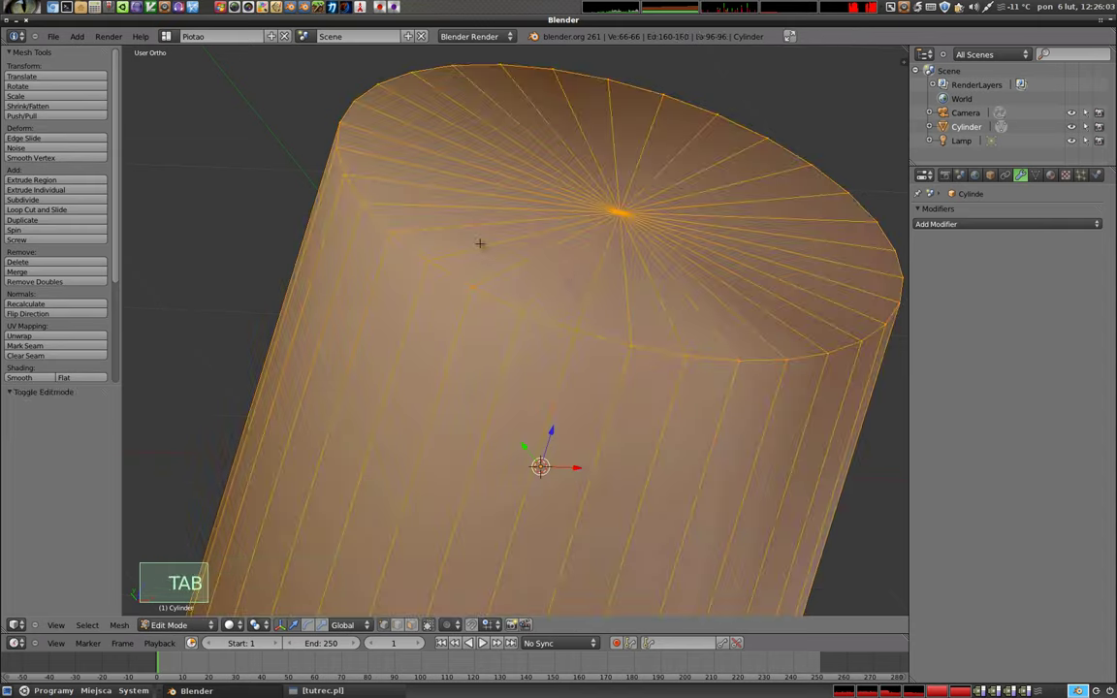
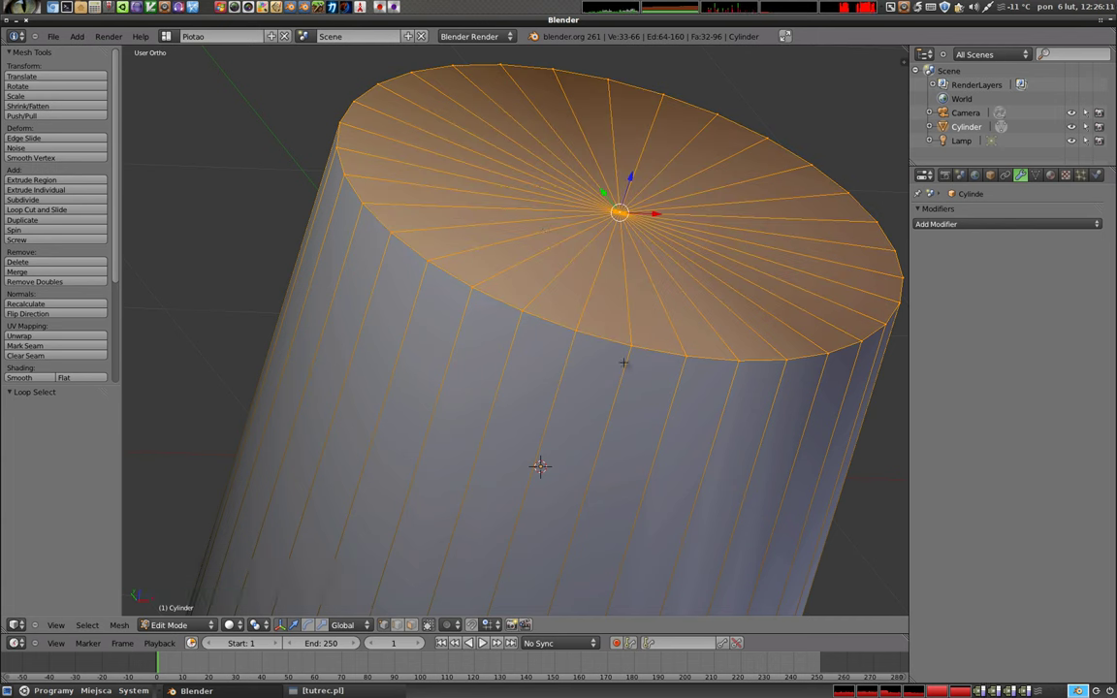
{"action": "key", "text": "y"}
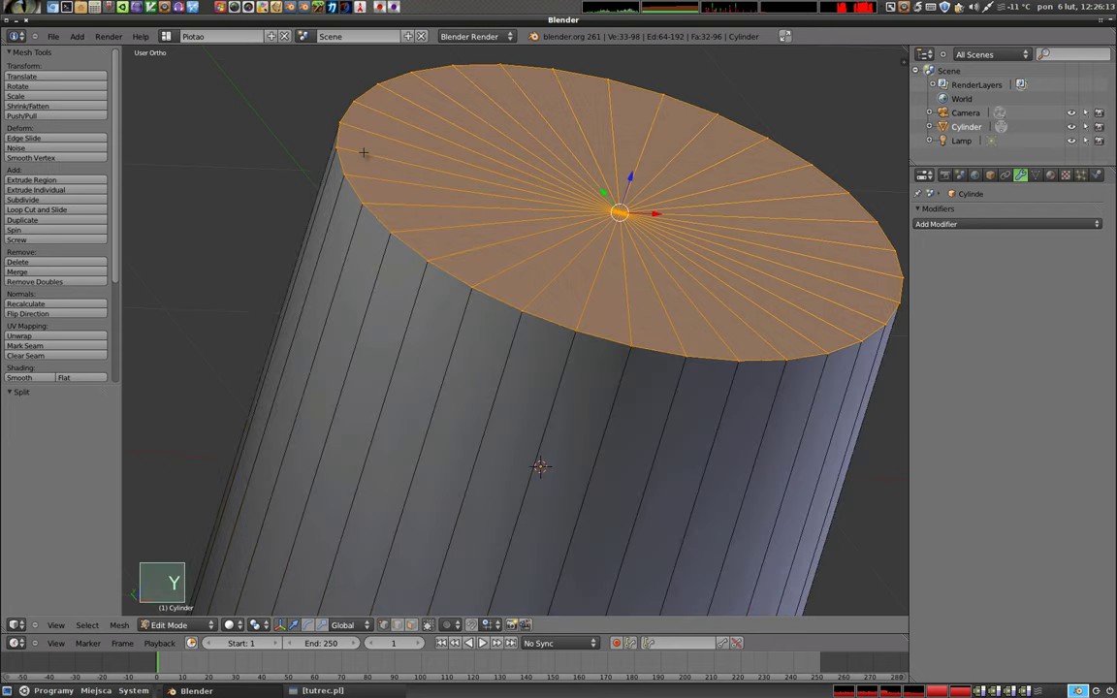
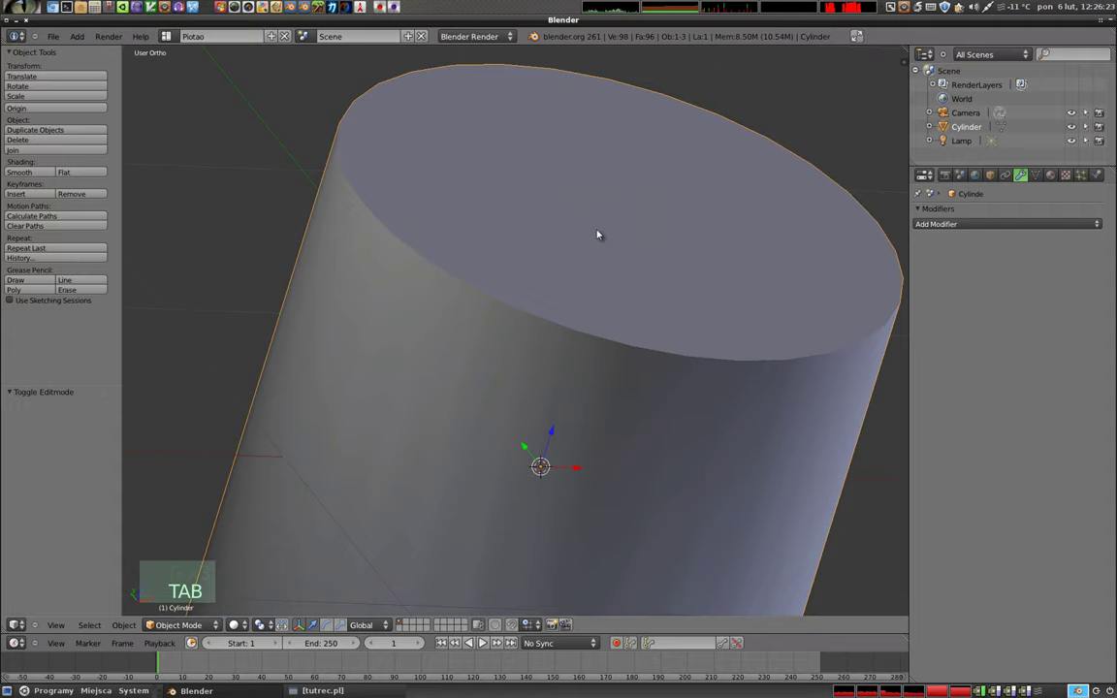
{"action": "middle_click", "coordinate": [617, 259]}
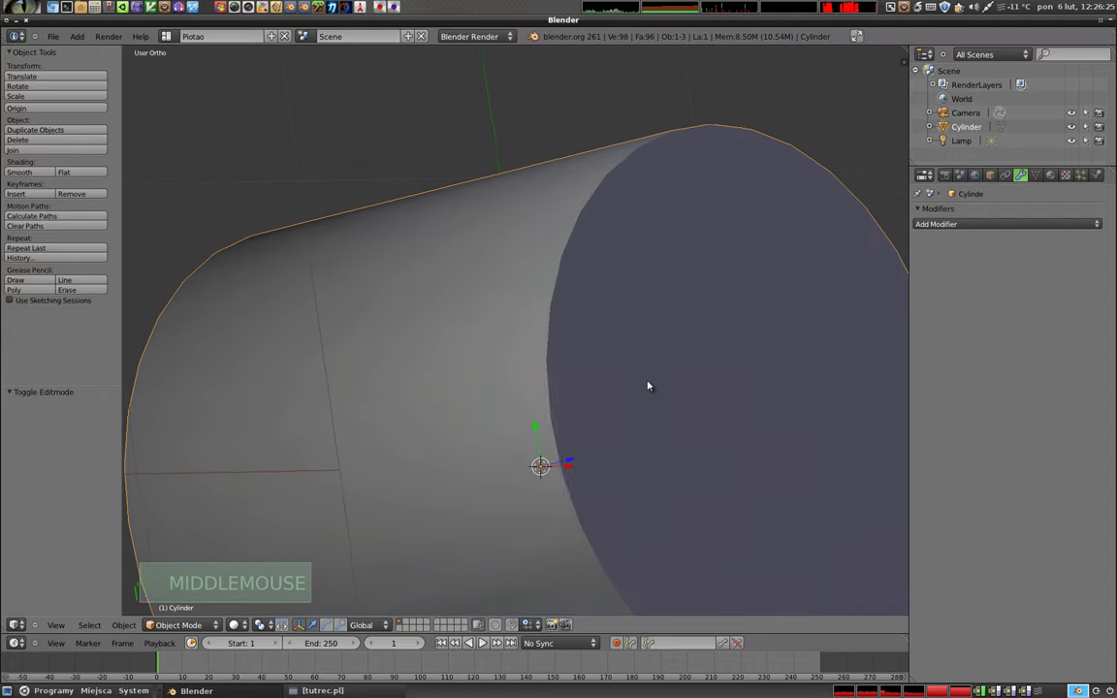
{"action": "left_click", "coordinate": [29, 172]}
{"action": "middle_click", "coordinate": [589, 344]}
{"action": "middle_click", "coordinate": [538, 242]}
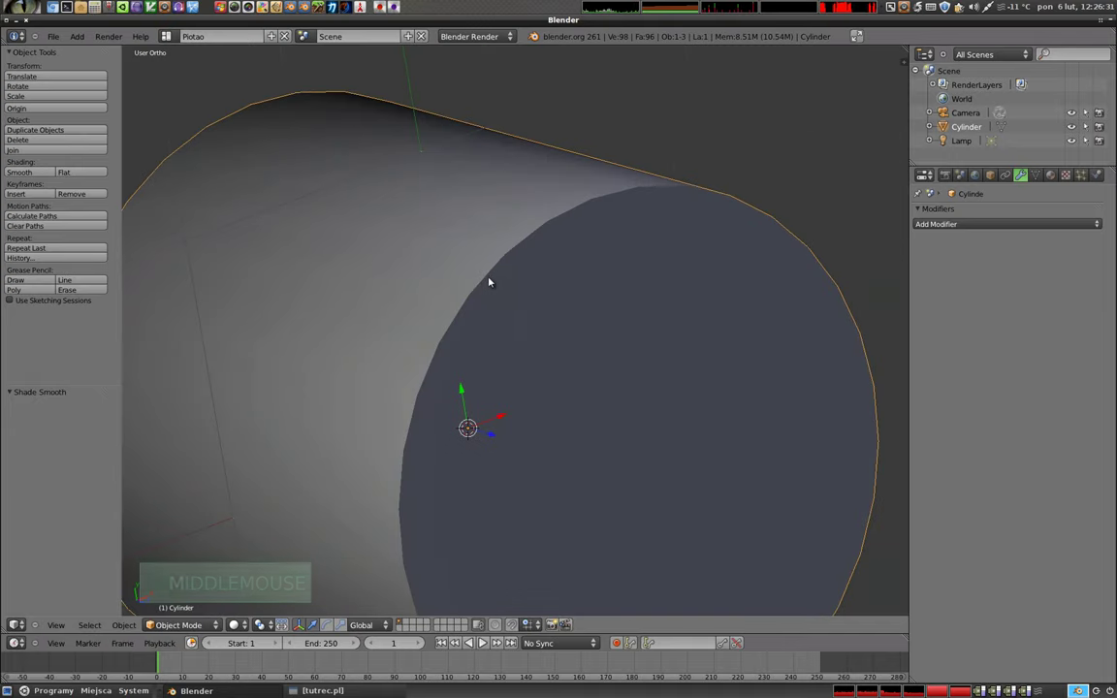
{"action": "scroll", "scroll_direction": "up", "scroll_amount": 3}
{"action": "middle_click", "coordinate": [444, 375]}
{"action": "middle_click", "coordinate": [446, 417]}
{"action": "scroll", "scroll_direction": "down", "scroll_amount": 3}
{"action": "middle_click", "coordinate": [586, 388]}
{"action": "middle_click", "coordinate": [365, 421]}
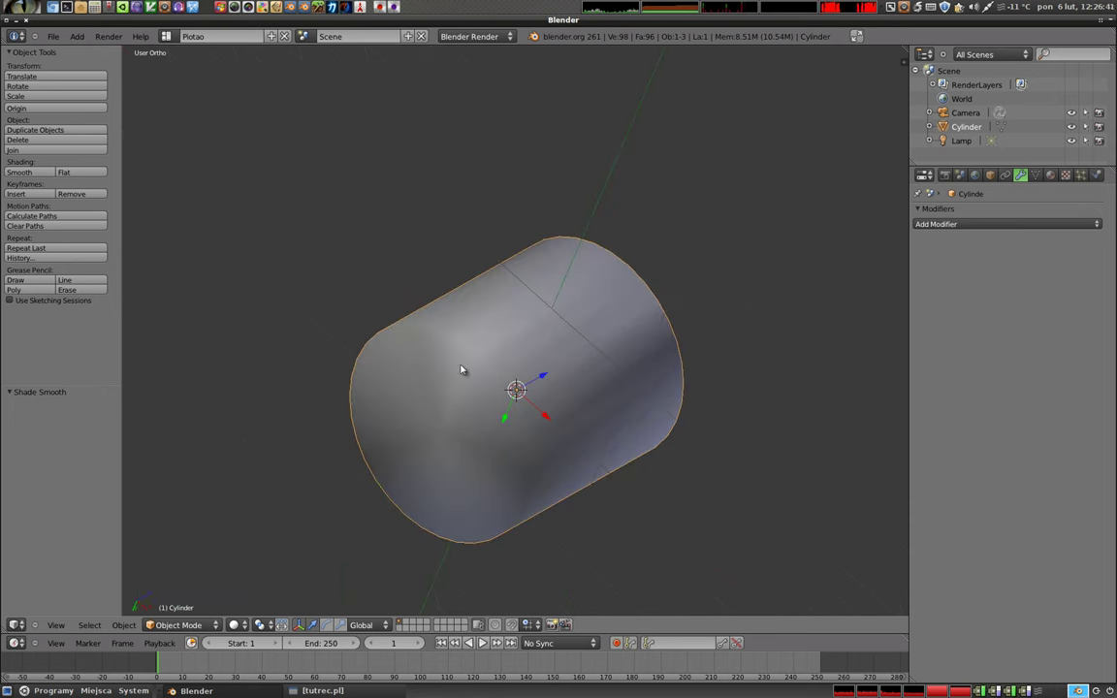
{"action": "middle_click", "coordinate": [707, 413]}
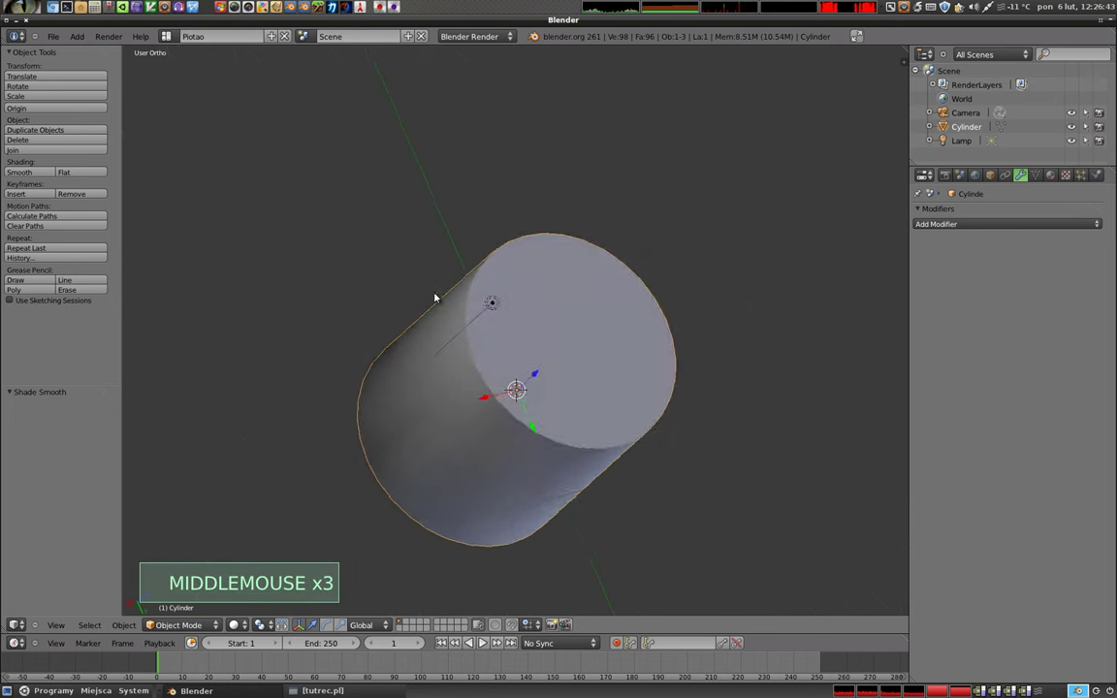
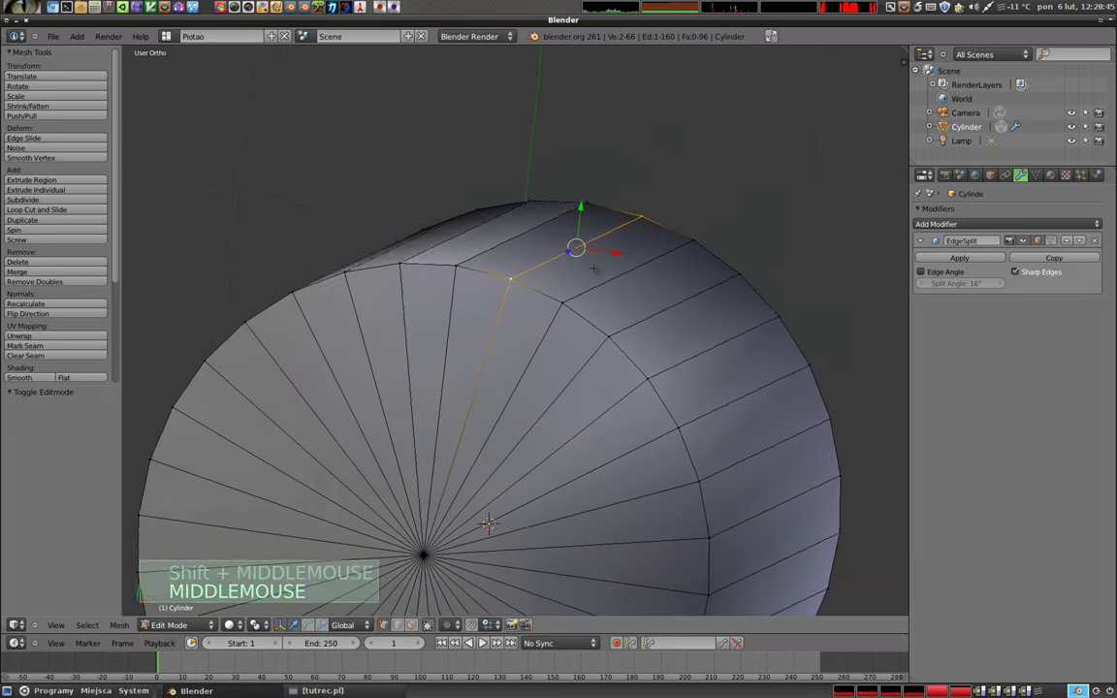
Bring up the Ctrl+E Edges menu for the selected cap rim loop.
{"action": "key", "text": "ctrl+e"}
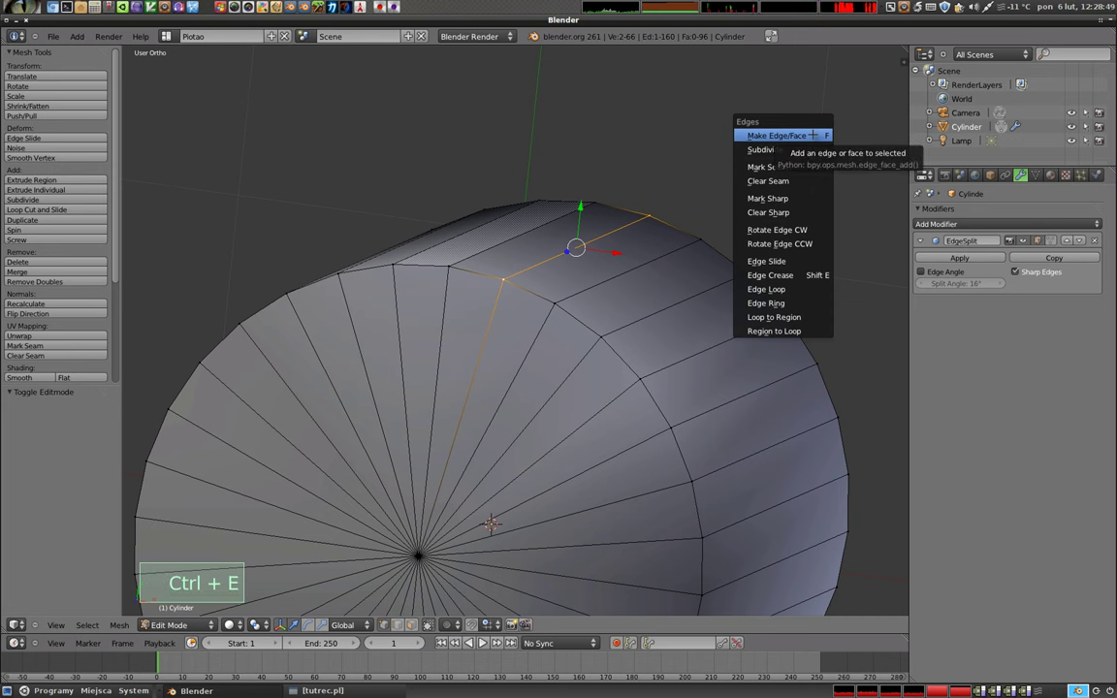
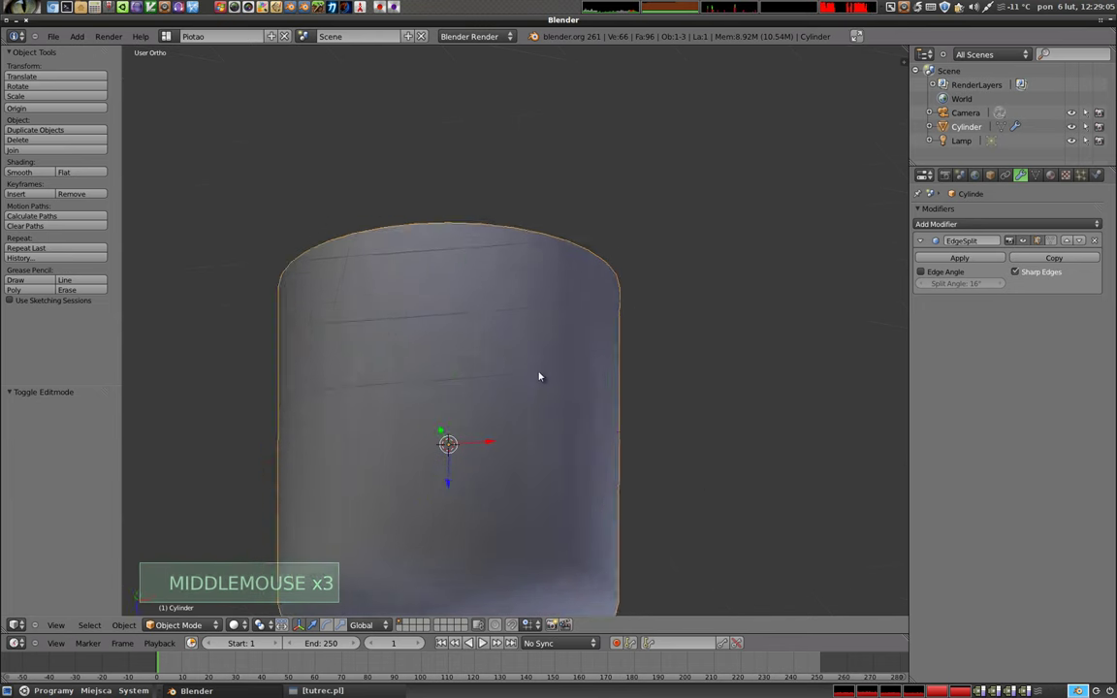
{"action": "middle_click", "coordinate": [535, 354]}
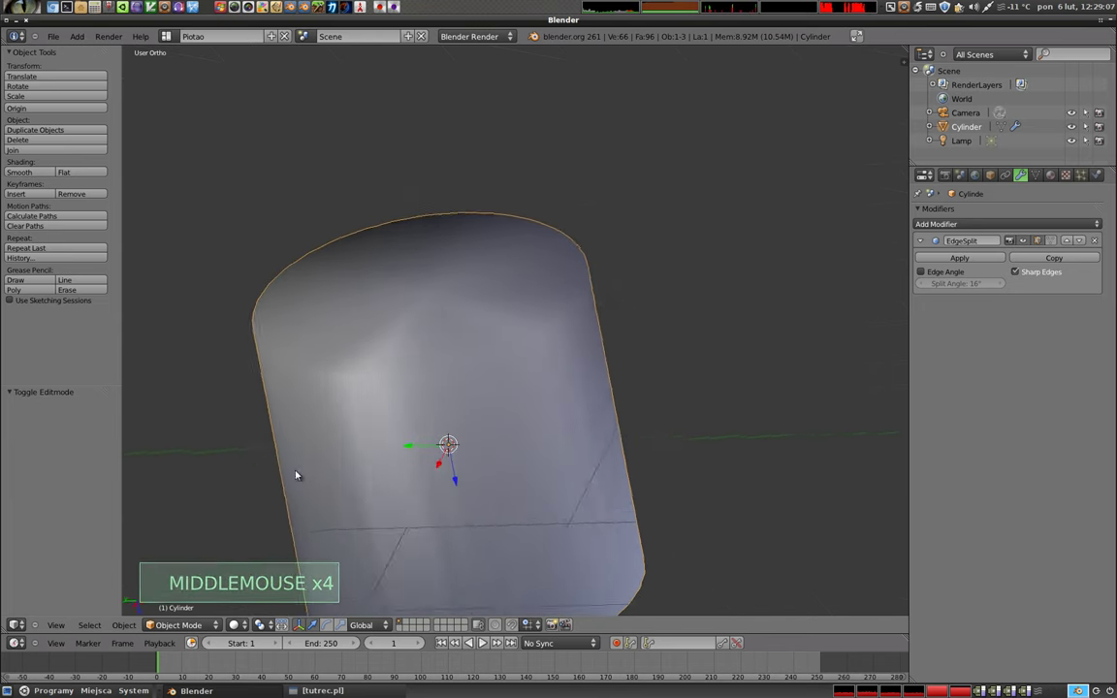
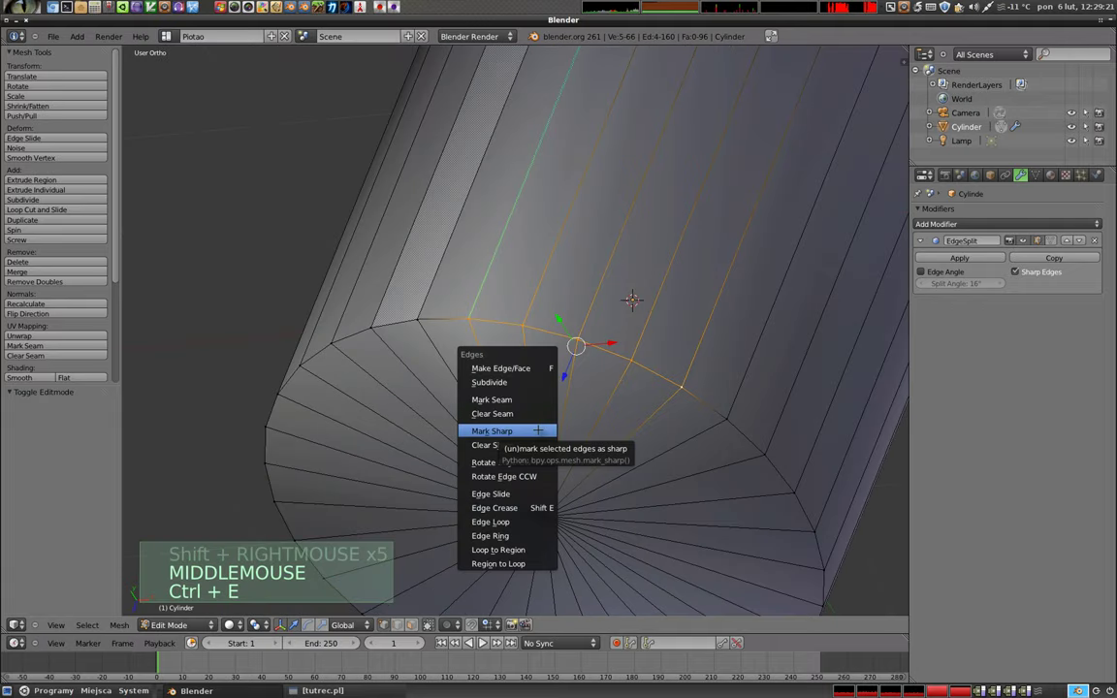
Return to Object Mode and orbit to verify the crisp crease with smooth sides.
{"action": "key", "text": "Tab"}
{"action": "middle_click", "coordinate": [499, 300]}
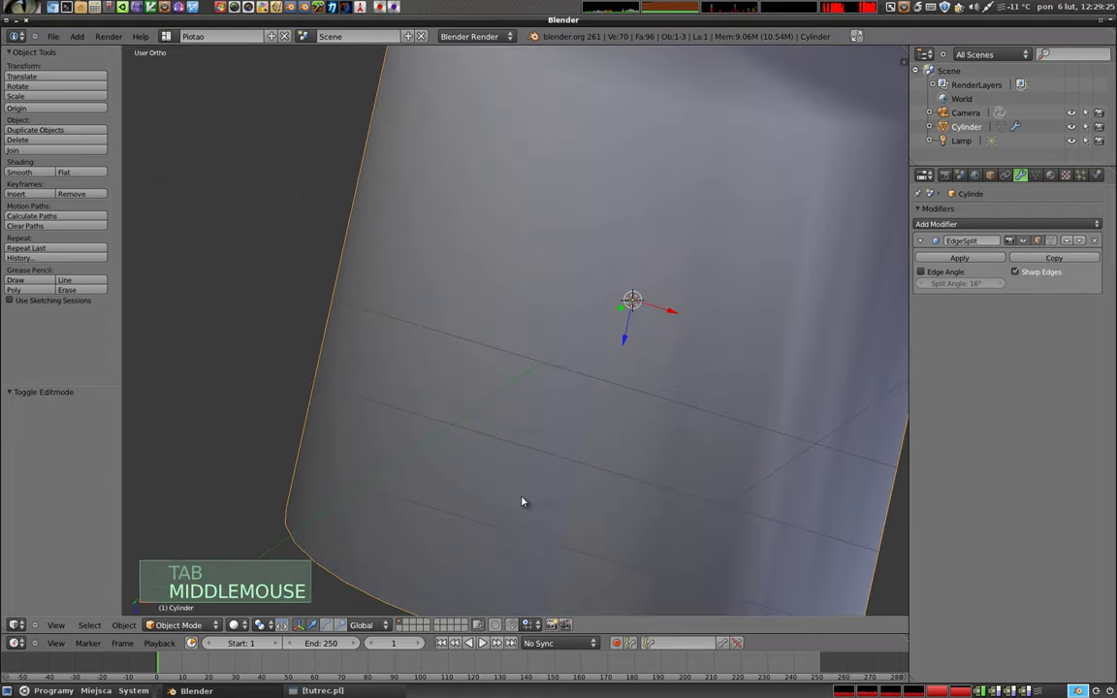
{"action": "middle_click", "coordinate": [582, 184]}
{"action": "middle_click", "coordinate": [567, 355]}
{"action": "middle_click", "coordinate": [490, 423]}
{"action": "middle_click", "coordinate": [686, 359]}
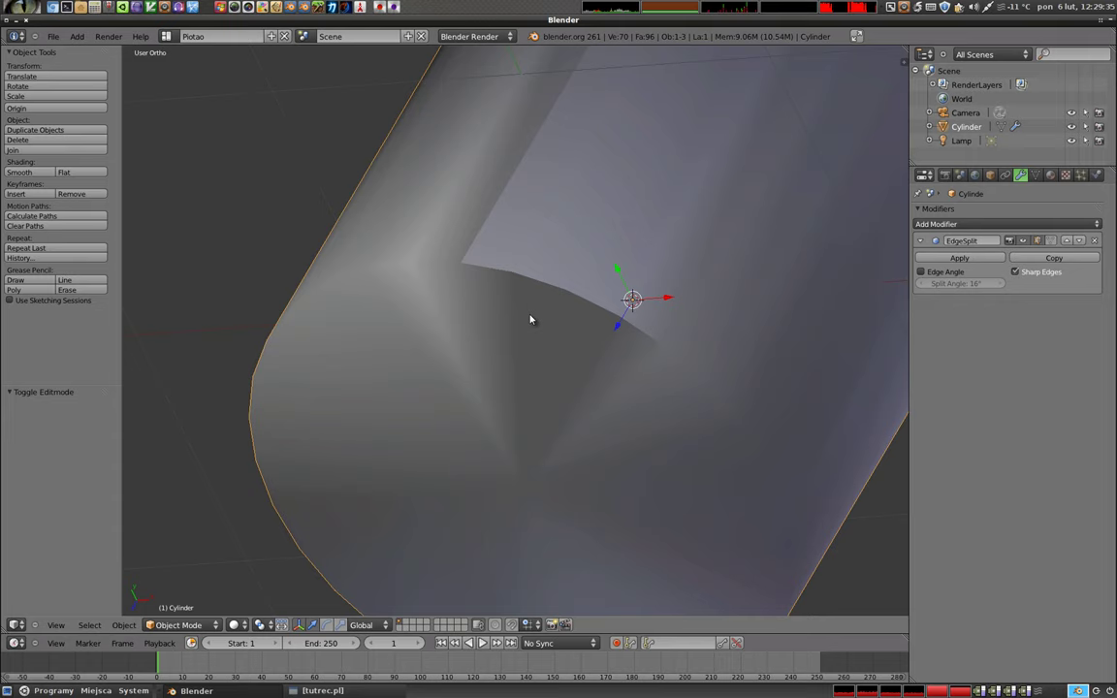
{"action": "scroll", "scroll_direction": "down", "scroll_amount": 3}
{"action": "middle_click", "coordinate": [638, 368]}
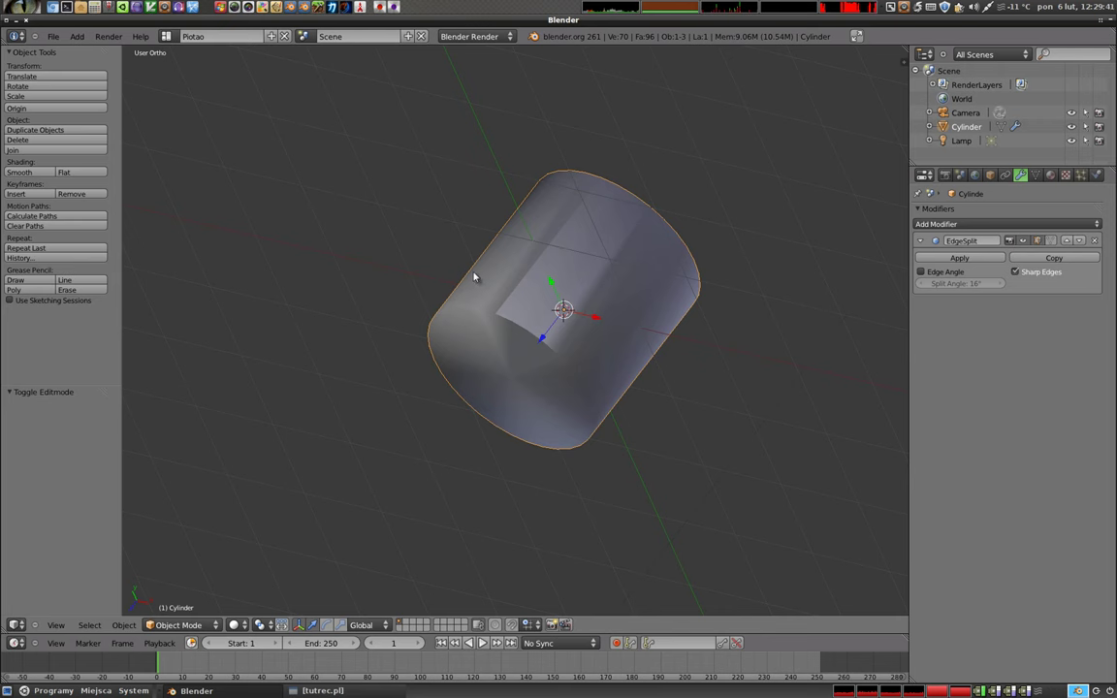
Delete the cylinder and switch to front view, leaving only the camera and lamp.
{"action": "key", "text": "x"}
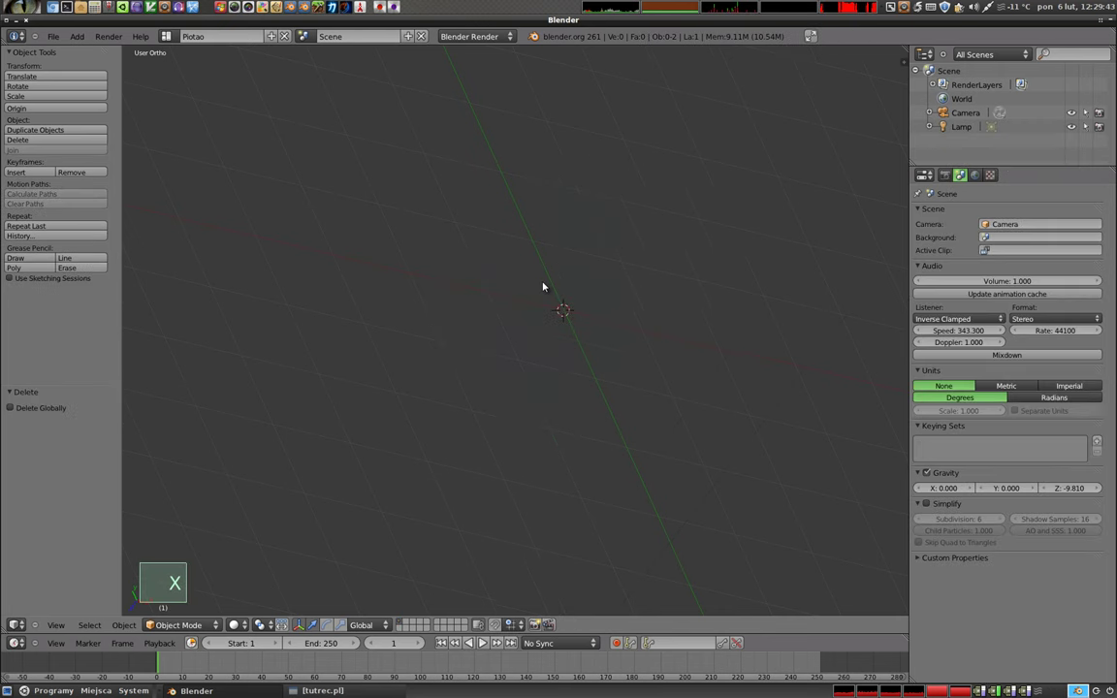
{"action": "key", "text": "KP_1"}
{"action": "middle_click", "coordinate": [463, 389]}
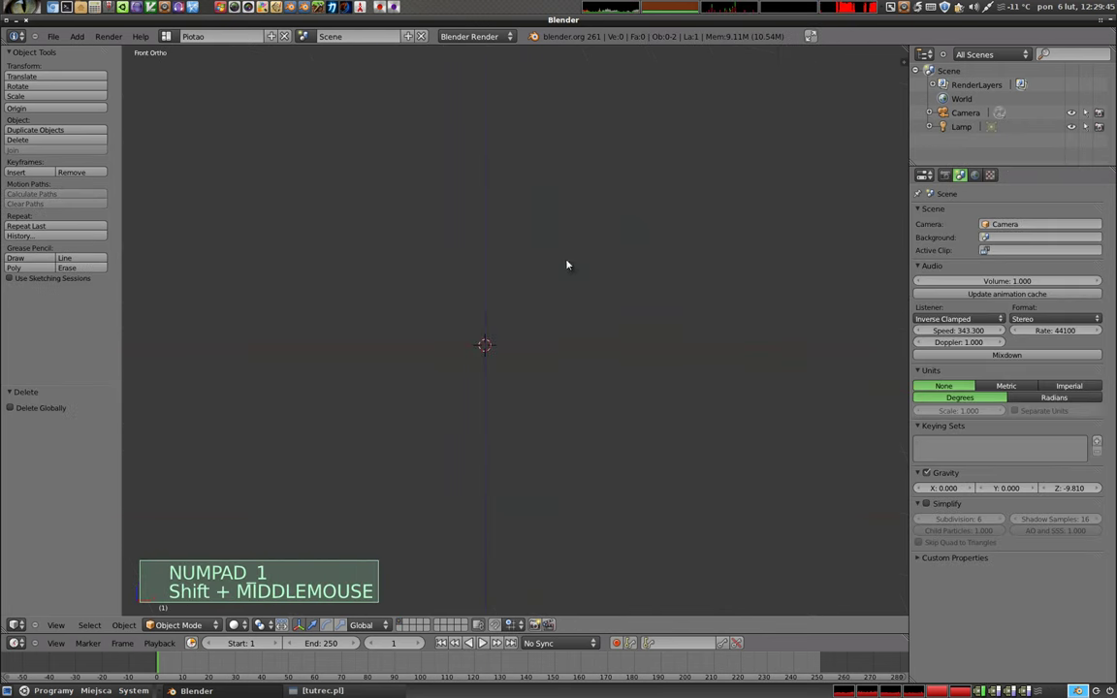
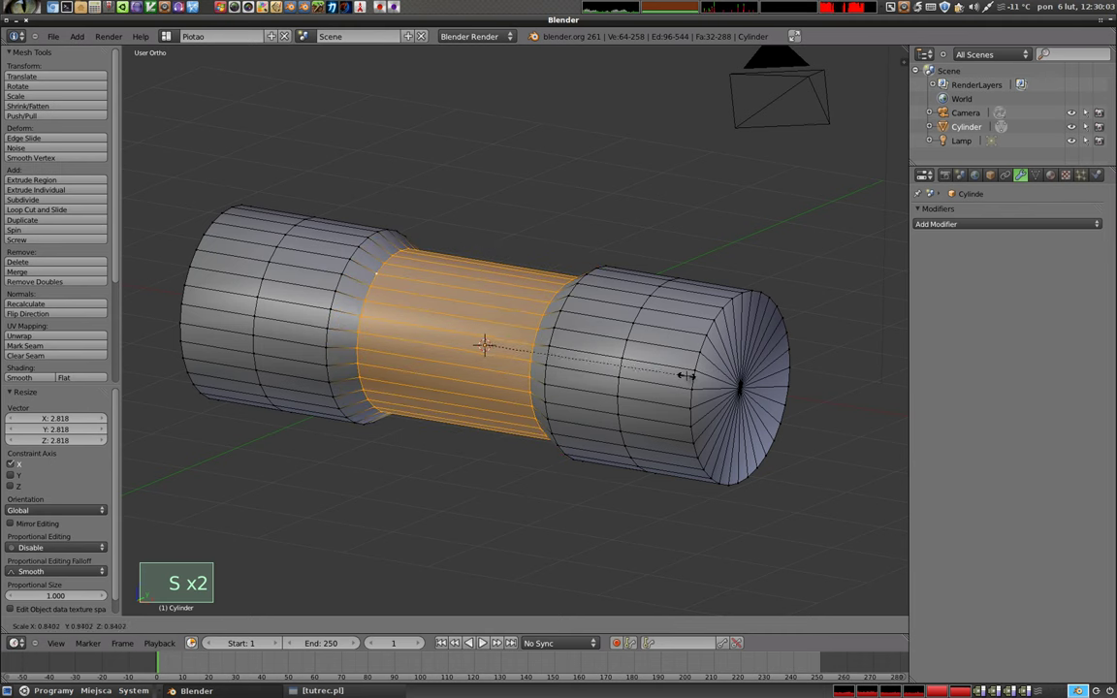
Scale the selected middle faces down to narrow the middle section and return to Object Mode.
{"action": "key", "text": "s"}
{"action": "key", "text": "Tab"}
{"action": "left_click", "coordinate": [524, 341]}
{"action": "middle_click", "coordinate": [531, 346]}
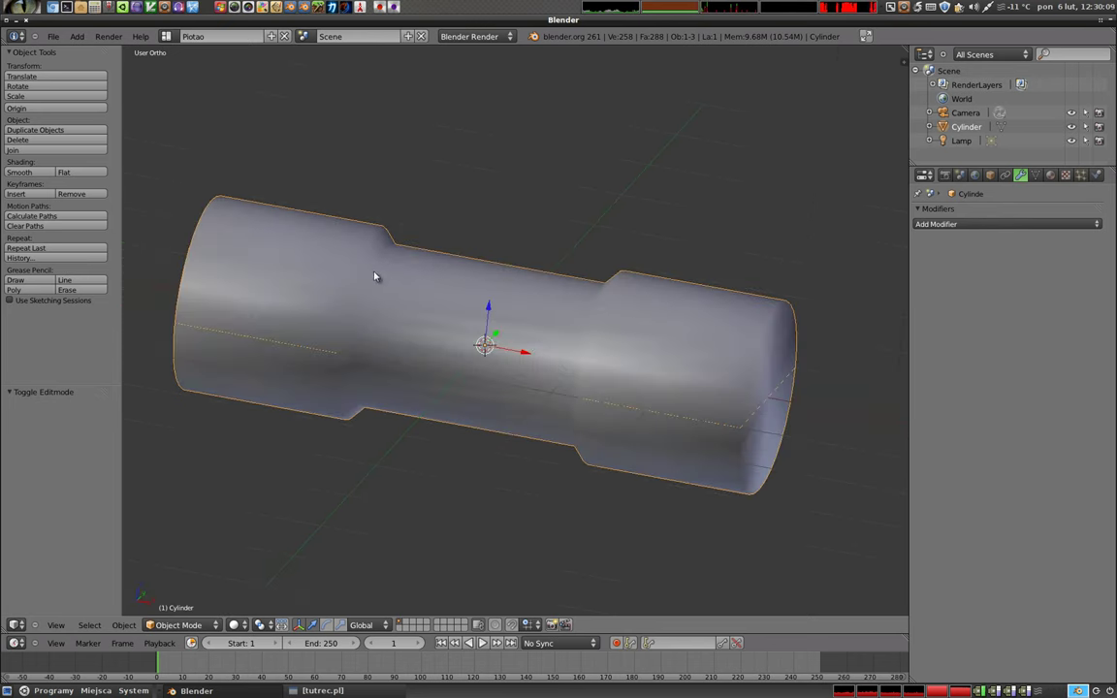
Add an Edge Split modifier with Split Angle 60° so the shoulders stay crisp.
{"action": "left_click", "coordinate": [986, 224]}
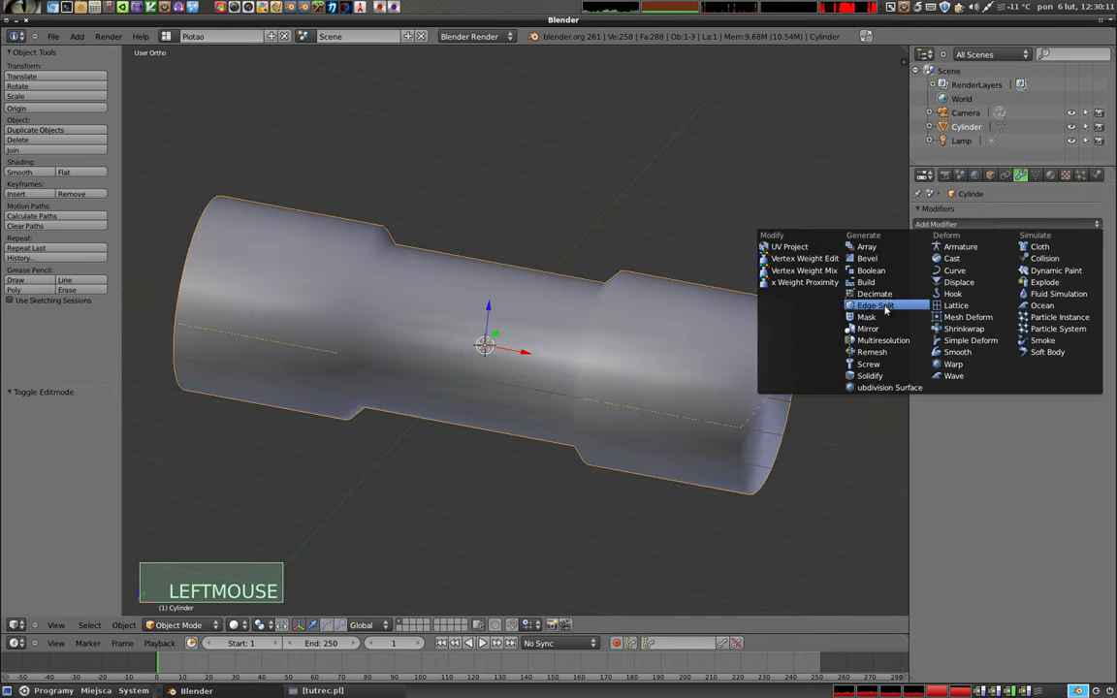
{"action": "middle_click", "coordinate": [482, 319]}
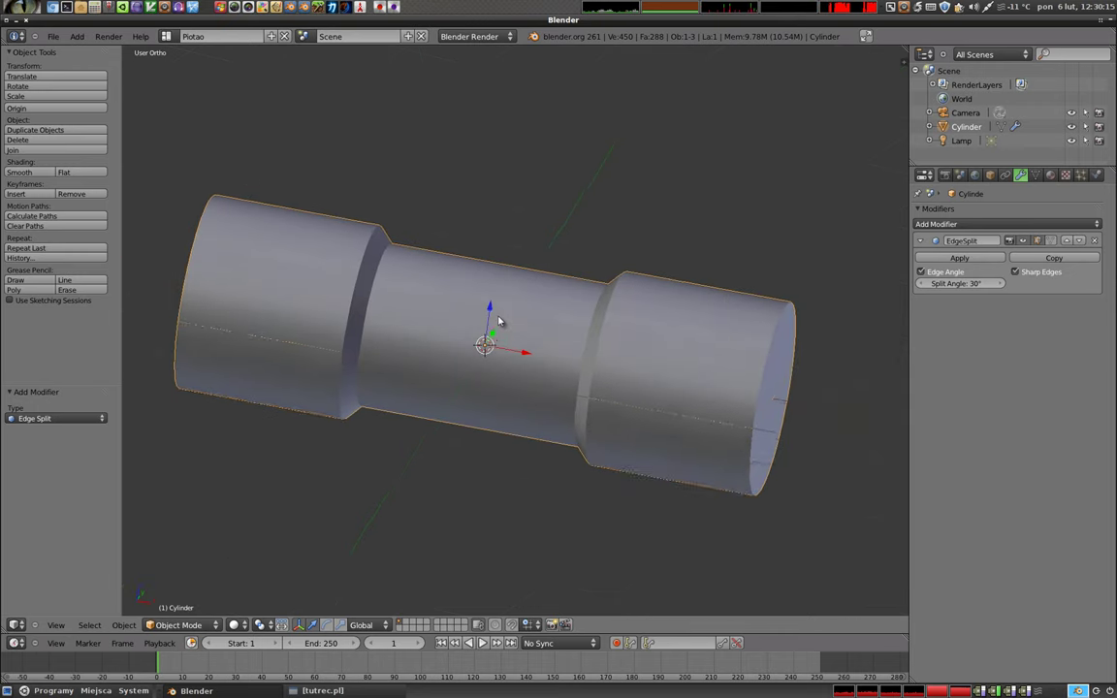
{"action": "middle_click", "coordinate": [657, 350]}
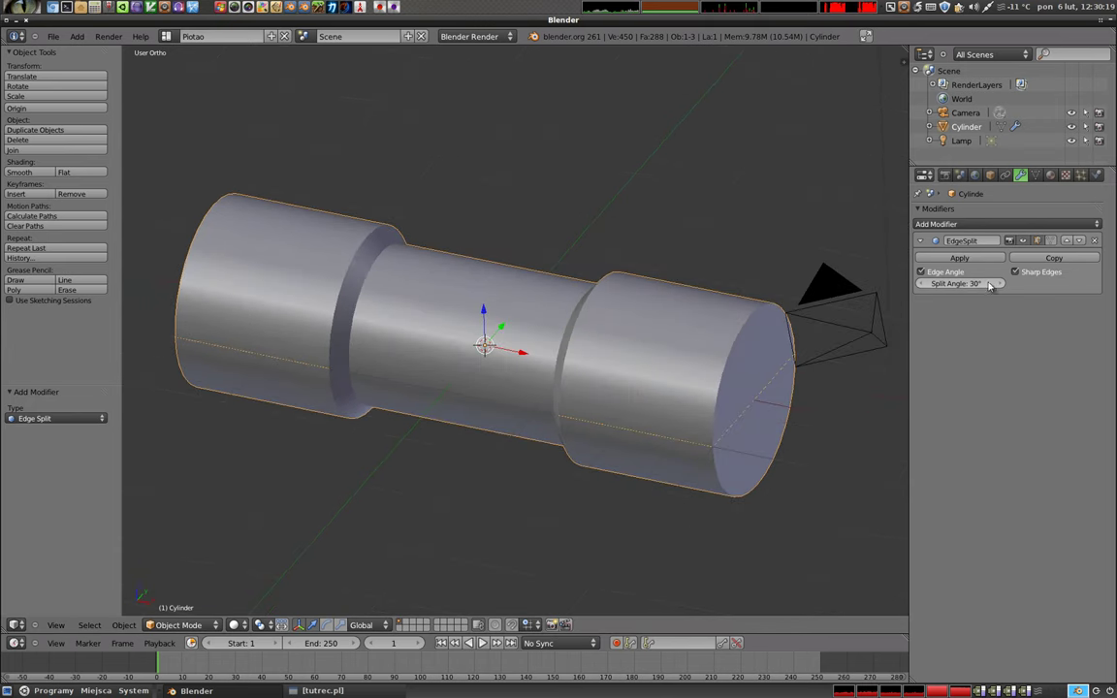
{"action": "left_click", "coordinate": [973, 286]}
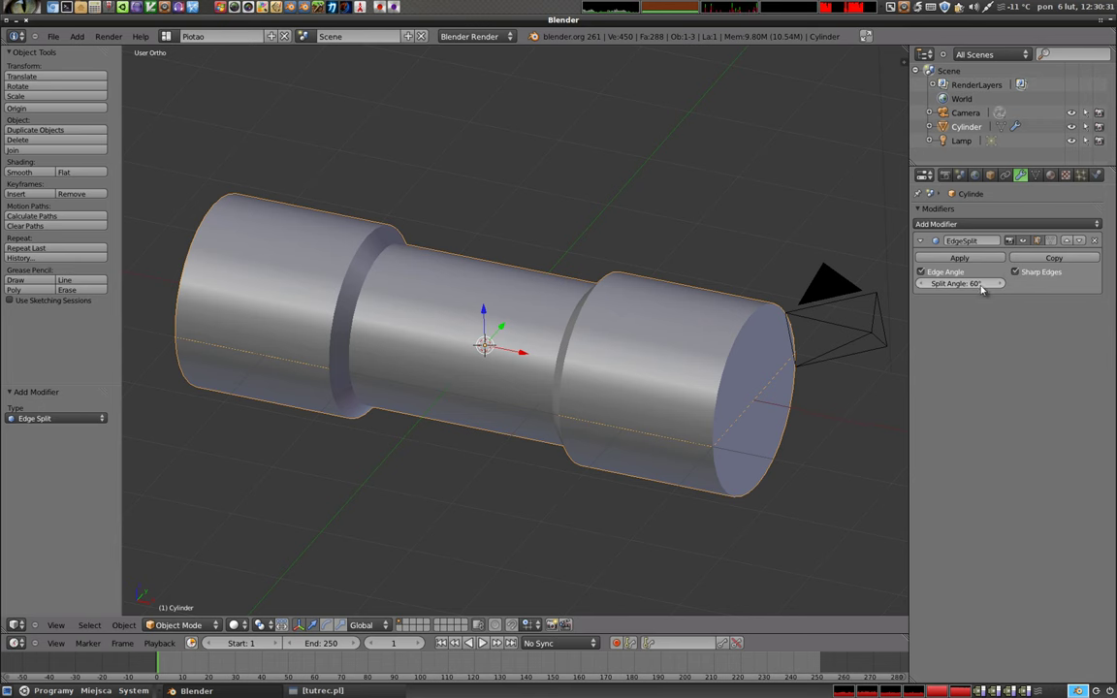
{"action": "middle_click", "coordinate": [675, 373]}
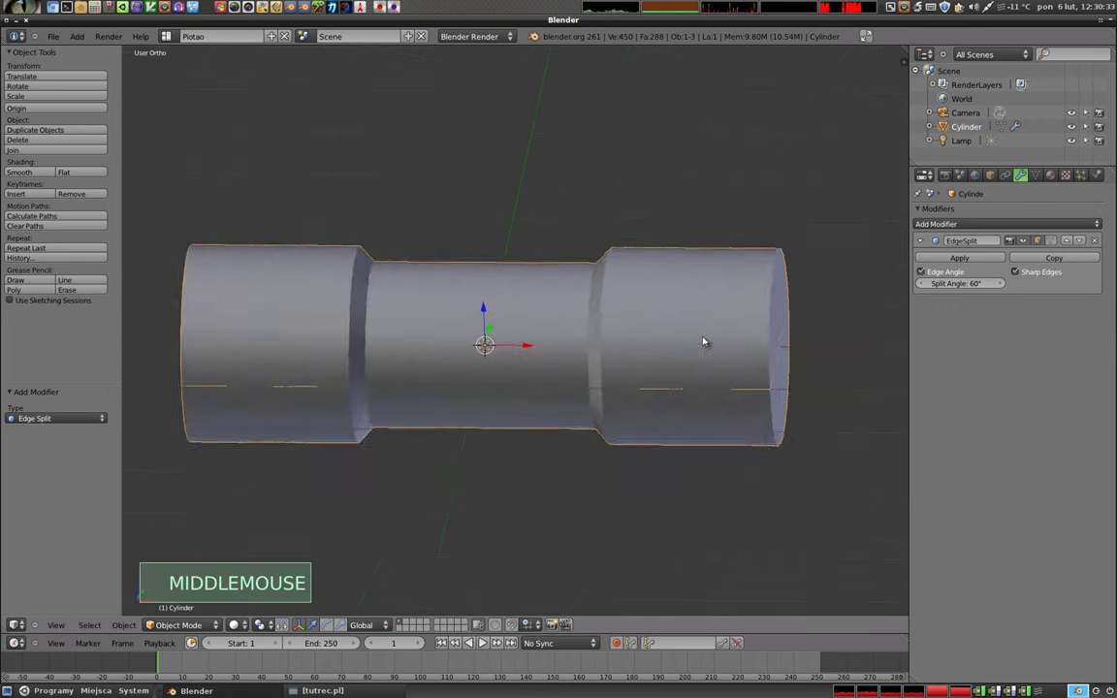
In Edit Mode, start a Ctrl+R loop cut on the right-hand end section.
{"action": "key", "text": "Tab"}
{"action": "key", "text": "ctrl+r"}
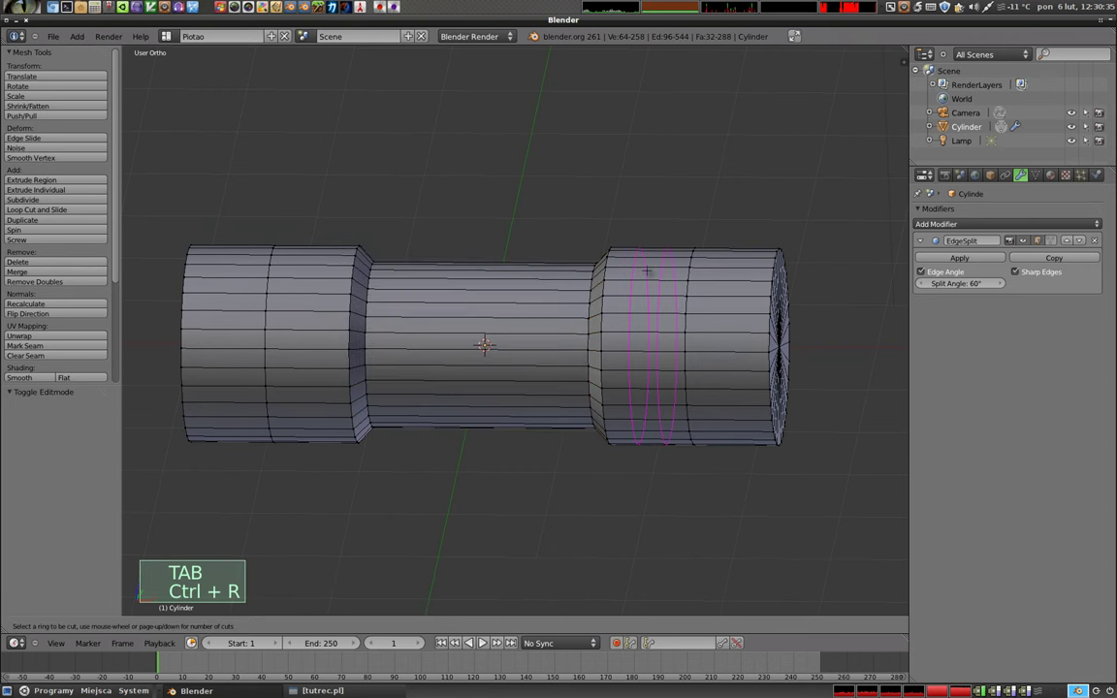
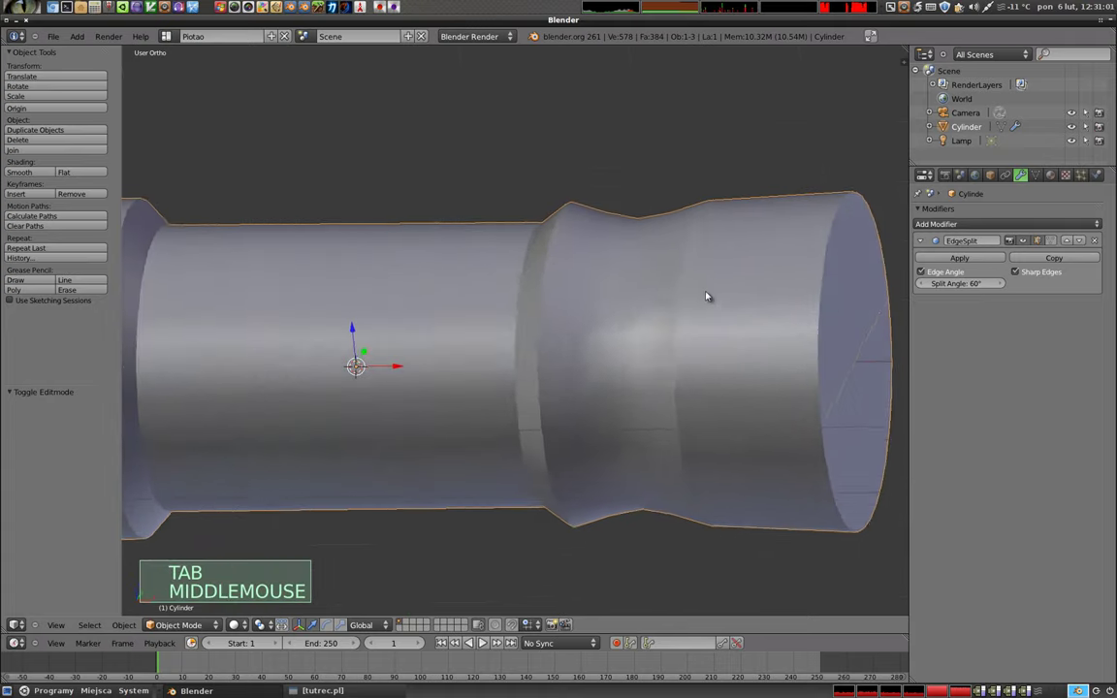
Inspect the ridged cylinder from all sides, then delete it with X.
{"action": "middle_click", "coordinate": [651, 245]}
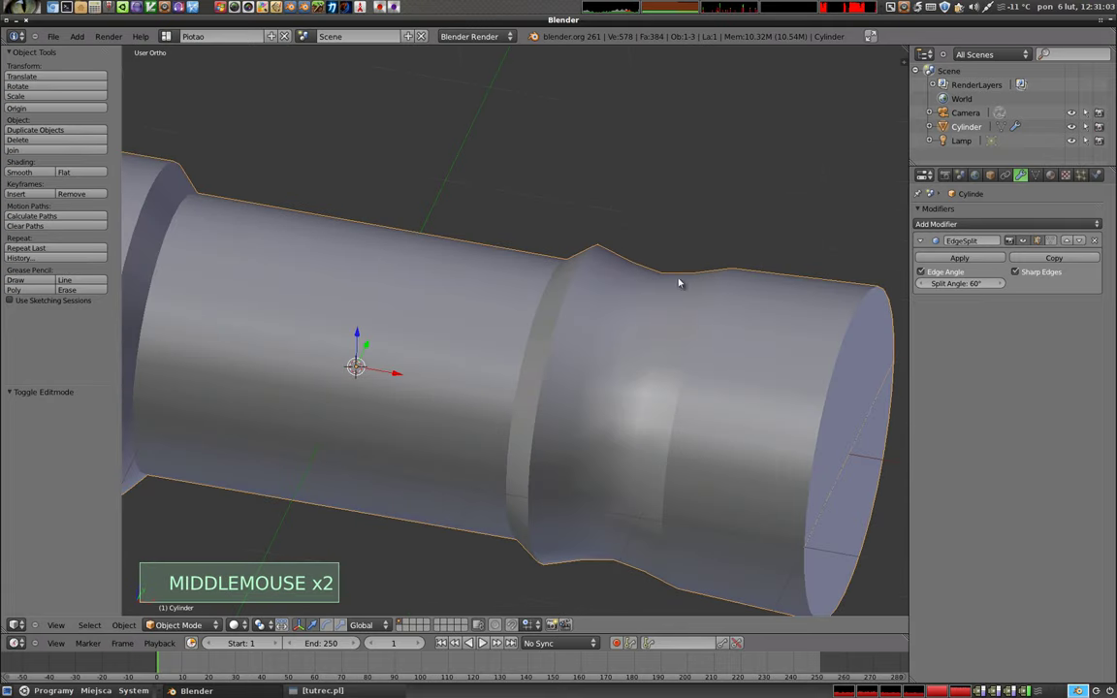
{"action": "scroll", "scroll_direction": "down", "scroll_amount": 3}
{"action": "middle_click", "coordinate": [554, 203]}
{"action": "middle_click", "coordinate": [555, 272]}
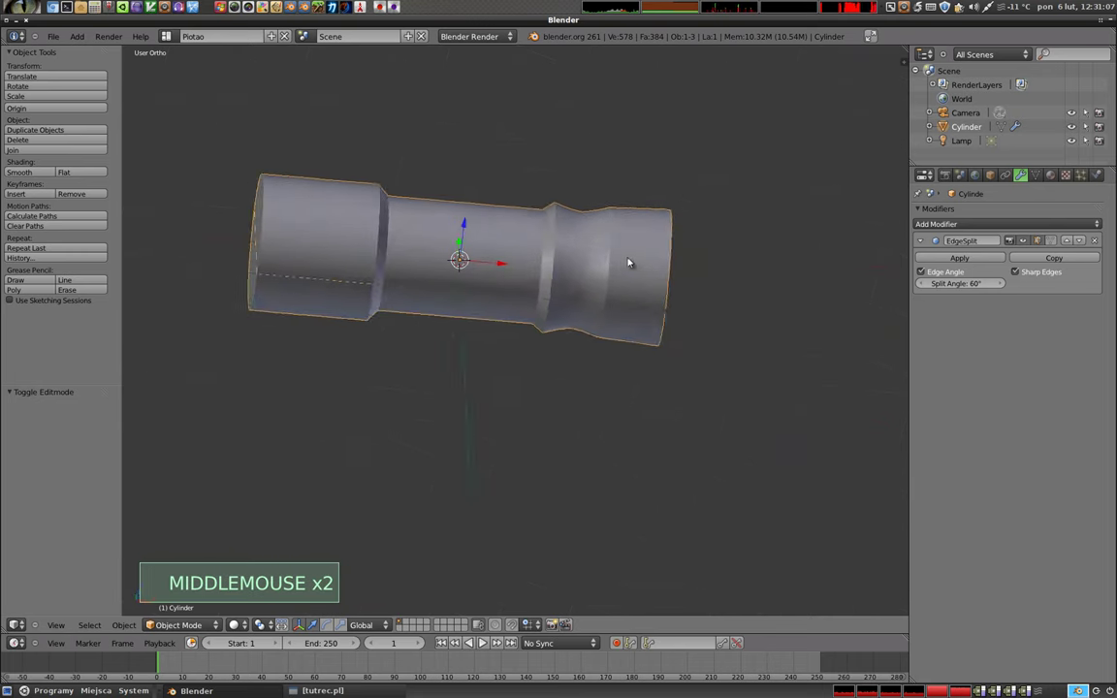
{"action": "middle_click", "coordinate": [544, 262]}
{"action": "middle_click", "coordinate": [592, 289]}
{"action": "middle_click", "coordinate": [552, 332]}
{"action": "middle_click", "coordinate": [406, 259]}
{"action": "middle_click", "coordinate": [478, 270]}
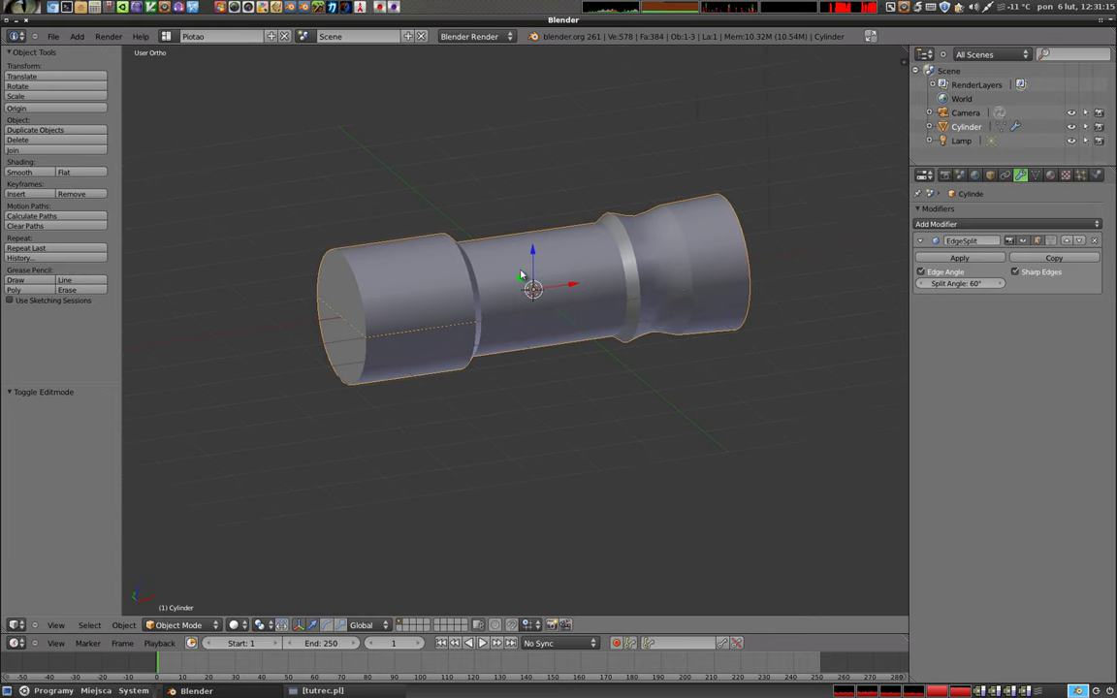
{"action": "key", "text": "x"}
{"action": "middle_click", "coordinate": [613, 428]}
Add a default cylinder (32 vertices, radius 1, depth 2) from the Shift+A menu.
{"action": "key", "text": "shift+a"}
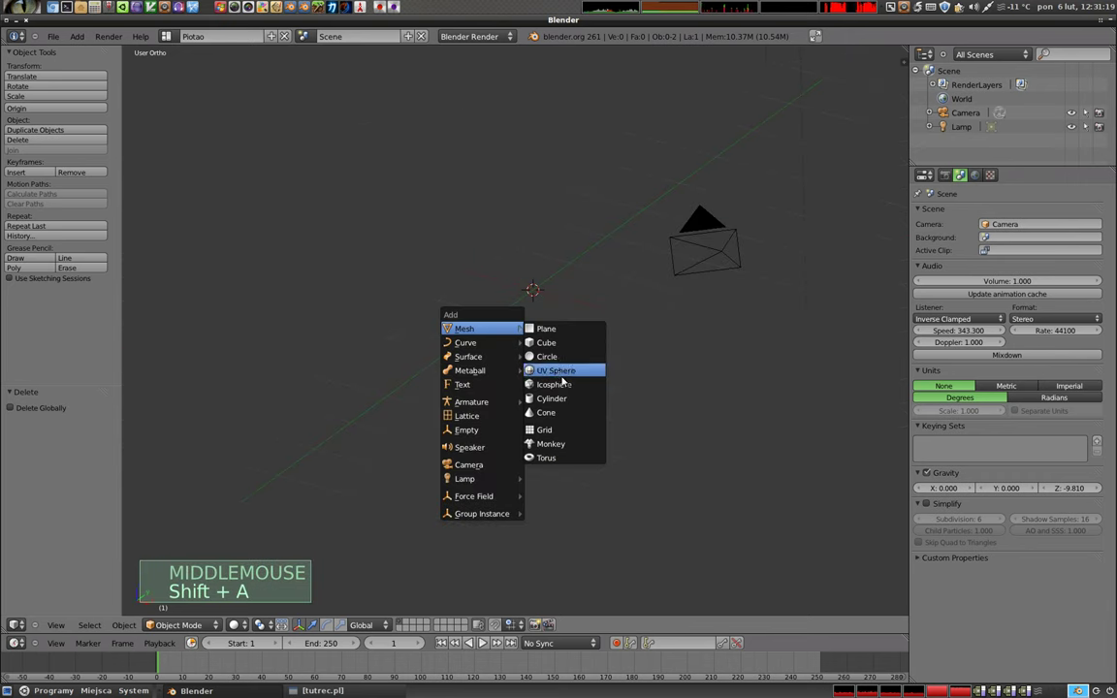
{"action": "middle_click", "coordinate": [544, 285]}
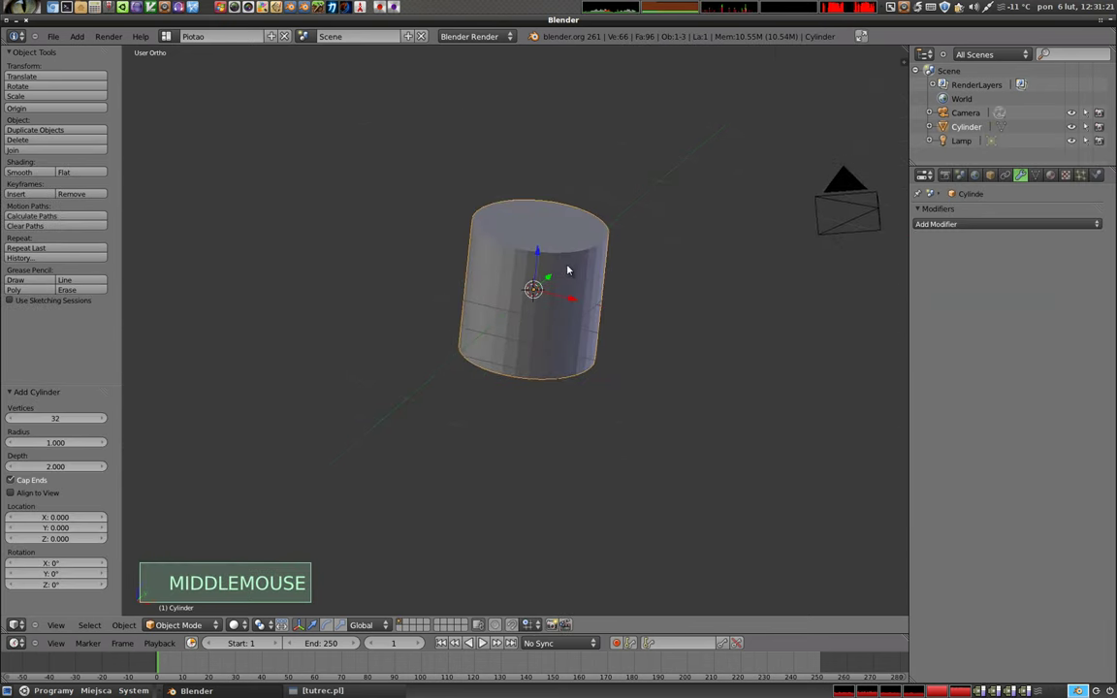
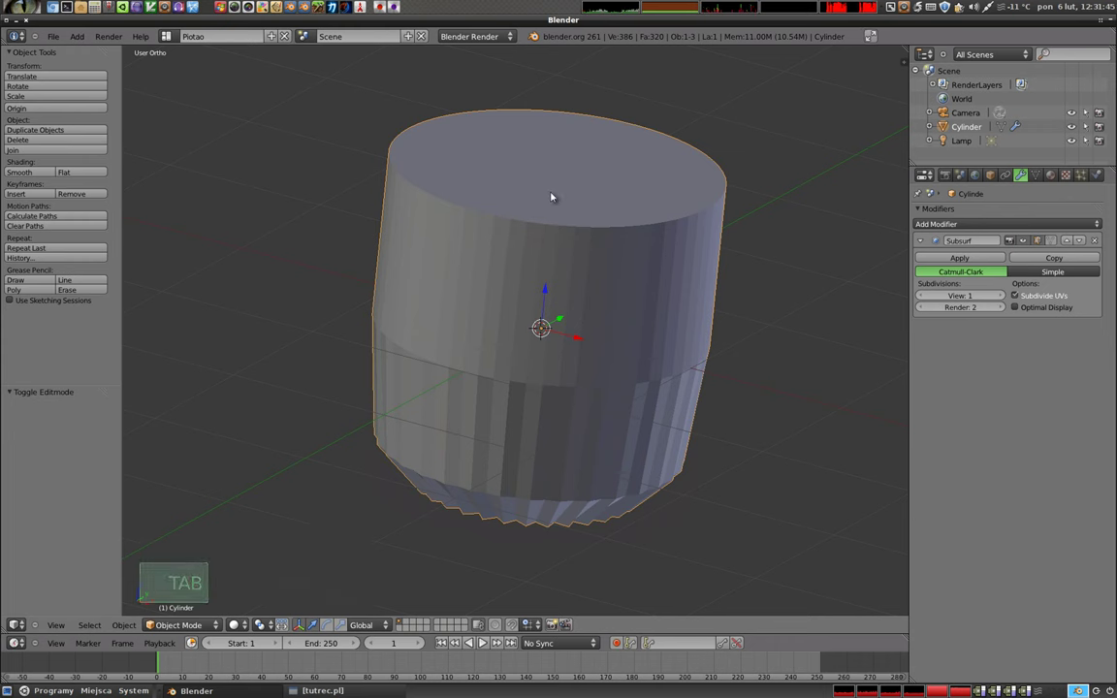
Undo the last edits, then toggle Edit Mode and back to inspect the cylinder's cap with Edge Split applied.
{"action": "key", "text": "Tab"}
{"action": "key", "text": "ctrl+z"}
{"action": "key", "text": "ctrl+z"}
{"action": "key", "text": "Tab"}
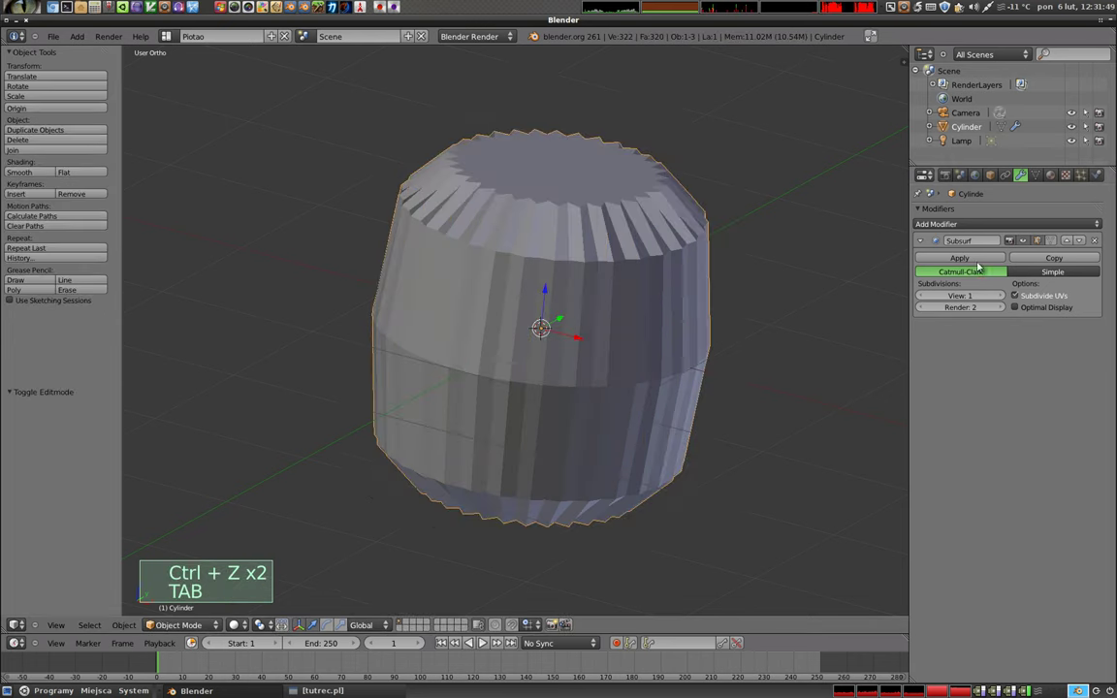
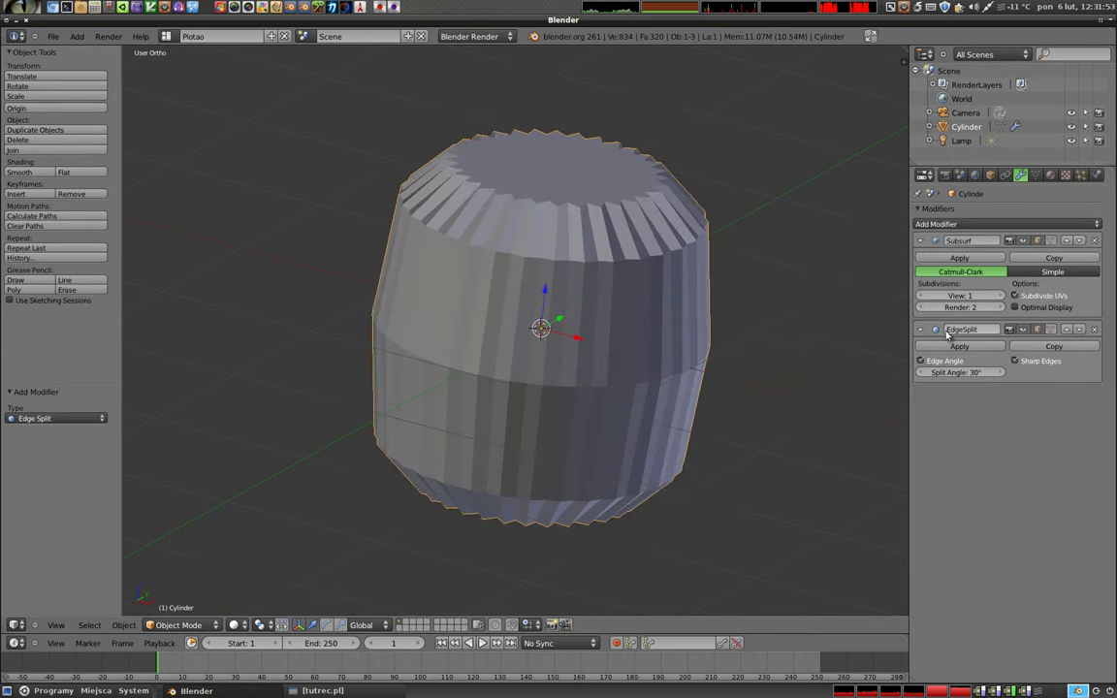
{"action": "key", "text": "Tab"}
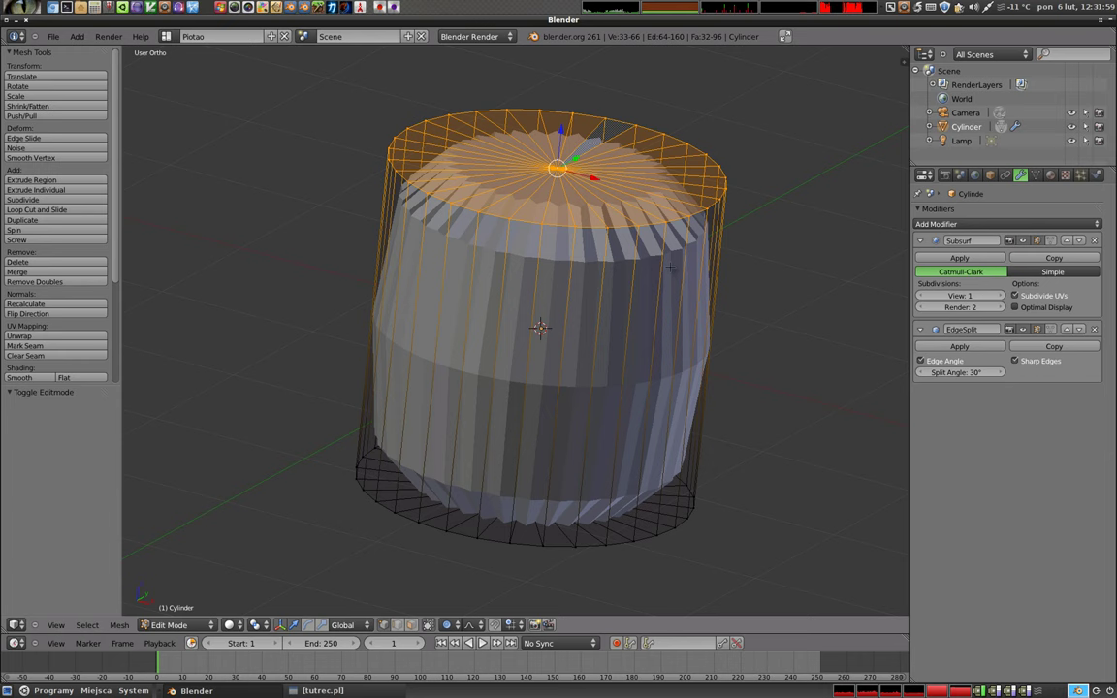
{"action": "key", "text": "Tab"}
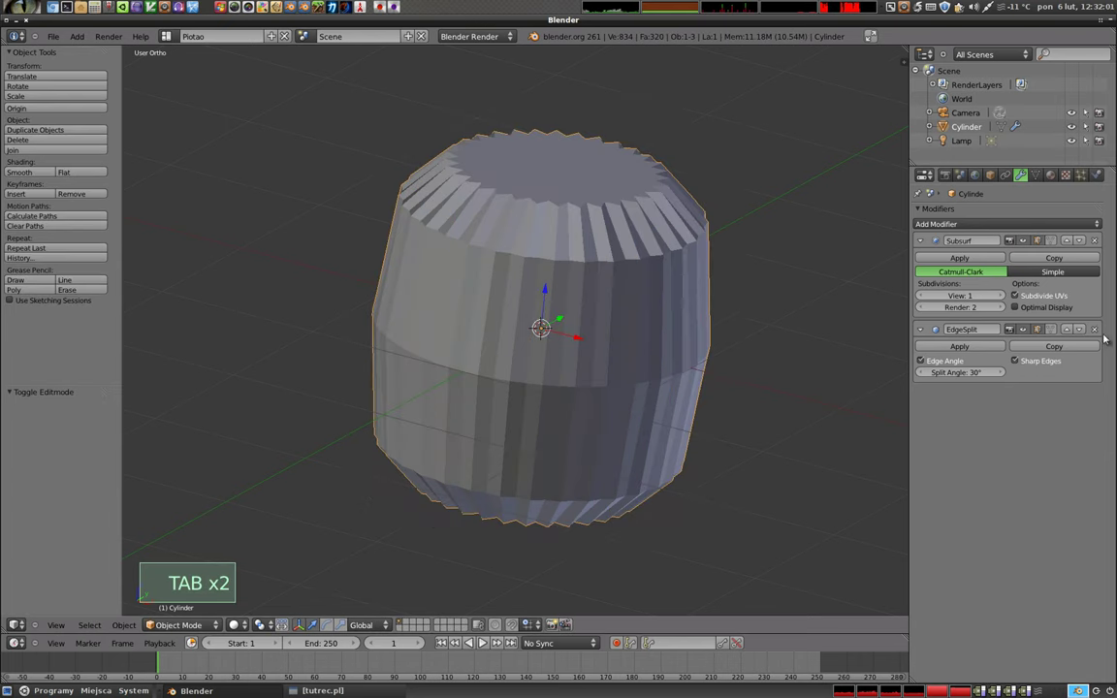
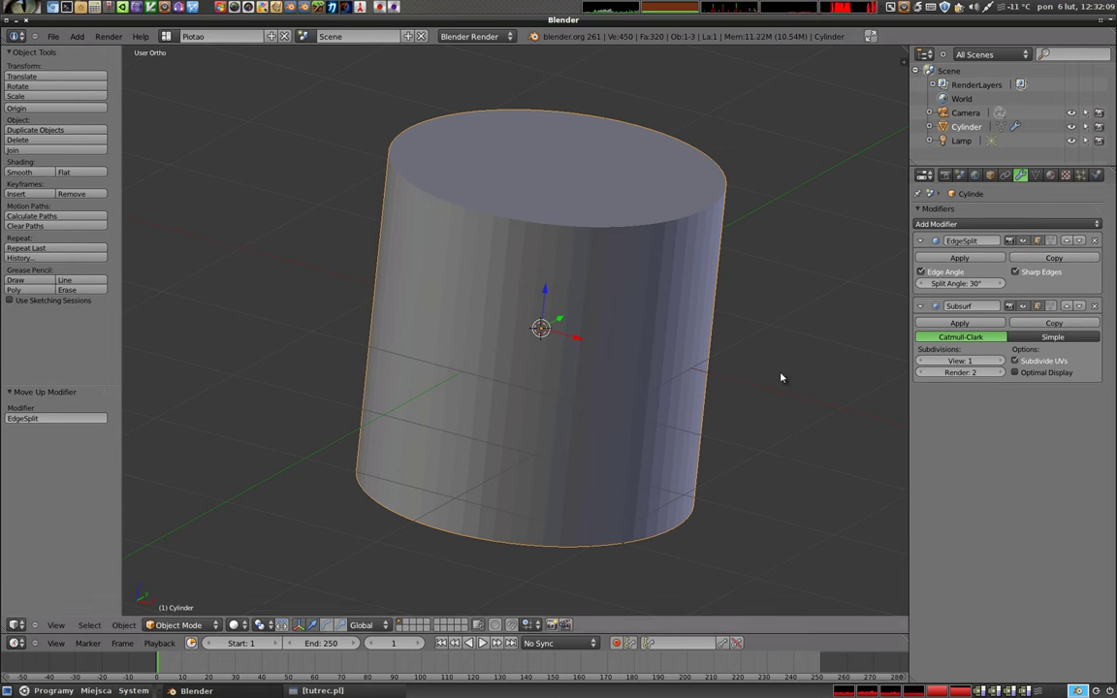
Cycle the Subsurf level between 1 and 3 with Ctrl+1–3 while orbiting to compare cap sharpness.
{"action": "middle_click", "coordinate": [535, 487]}
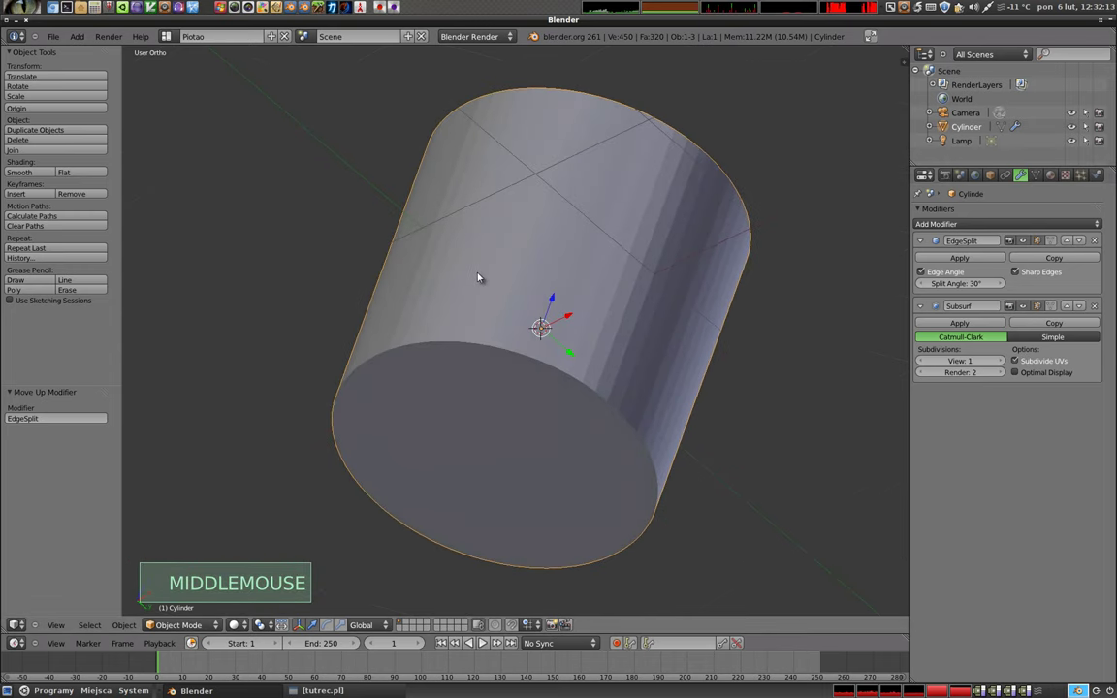
{"action": "key", "text": "ctrl+1"}
{"action": "key", "text": "ctrl+2"}
{"action": "key", "text": "ctrl+3"}
{"action": "middle_click", "coordinate": [483, 193]}
{"action": "middle_click", "coordinate": [658, 291]}
{"action": "middle_click", "coordinate": [549, 231]}
{"action": "scroll", "scroll_direction": "up", "scroll_amount": 3}
{"action": "key", "text": "ctrl+3"}
{"action": "key", "text": "ctrl+2"}
{"action": "key", "text": "ctrl+1"}
Raise the Subsurf subdivision level to 4 and orbit to confirm the cap rims stay crisp.
{"action": "middle_click", "coordinate": [631, 266]}
{"action": "key", "text": "ctrl+2"}
{"action": "key", "text": "ctrl+3"}
{"action": "key", "text": "ctrl+4"}
{"action": "scroll", "scroll_direction": "down", "scroll_amount": 3}
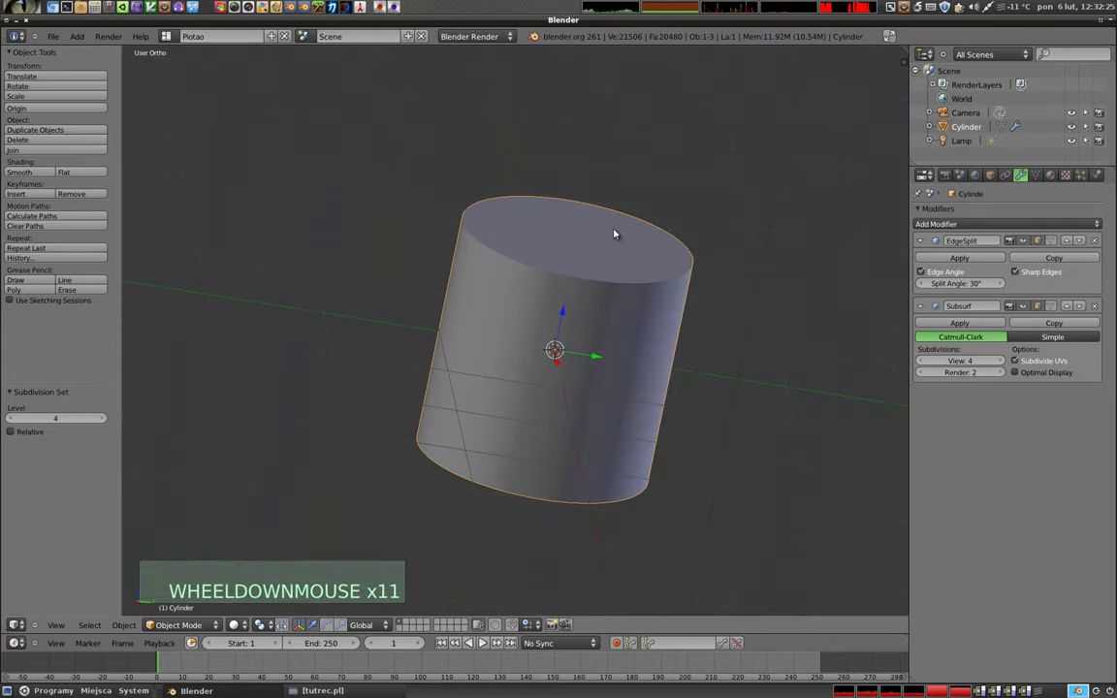
{"action": "middle_click", "coordinate": [600, 334]}
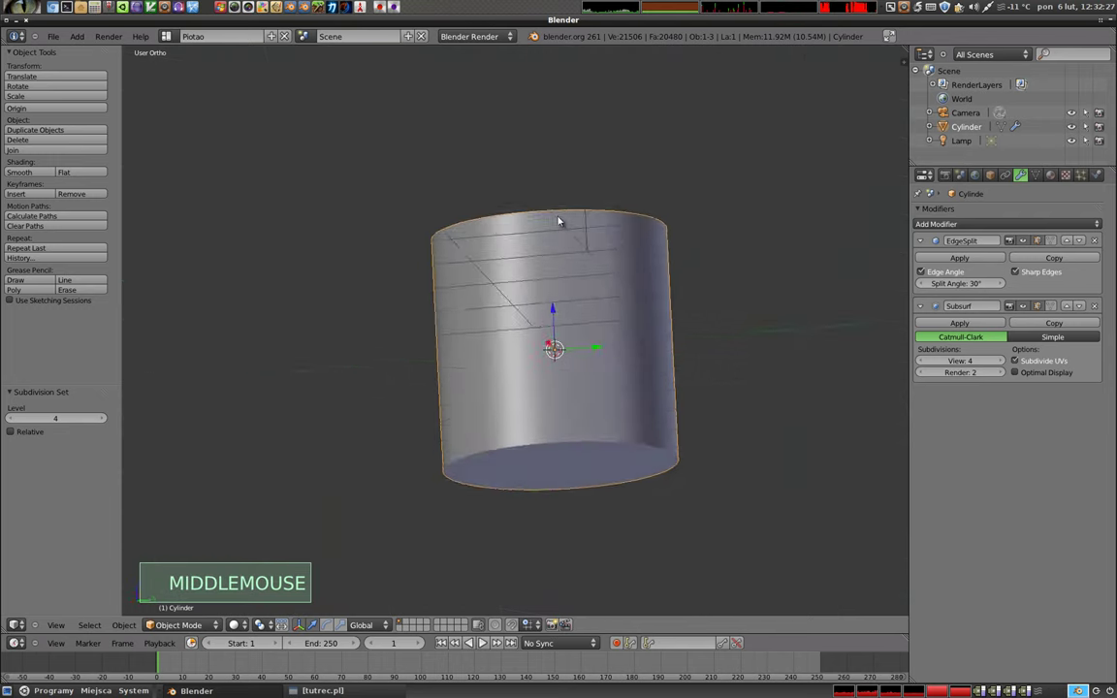
{"action": "middle_click", "coordinate": [576, 427]}
{"action": "middle_click", "coordinate": [539, 205]}
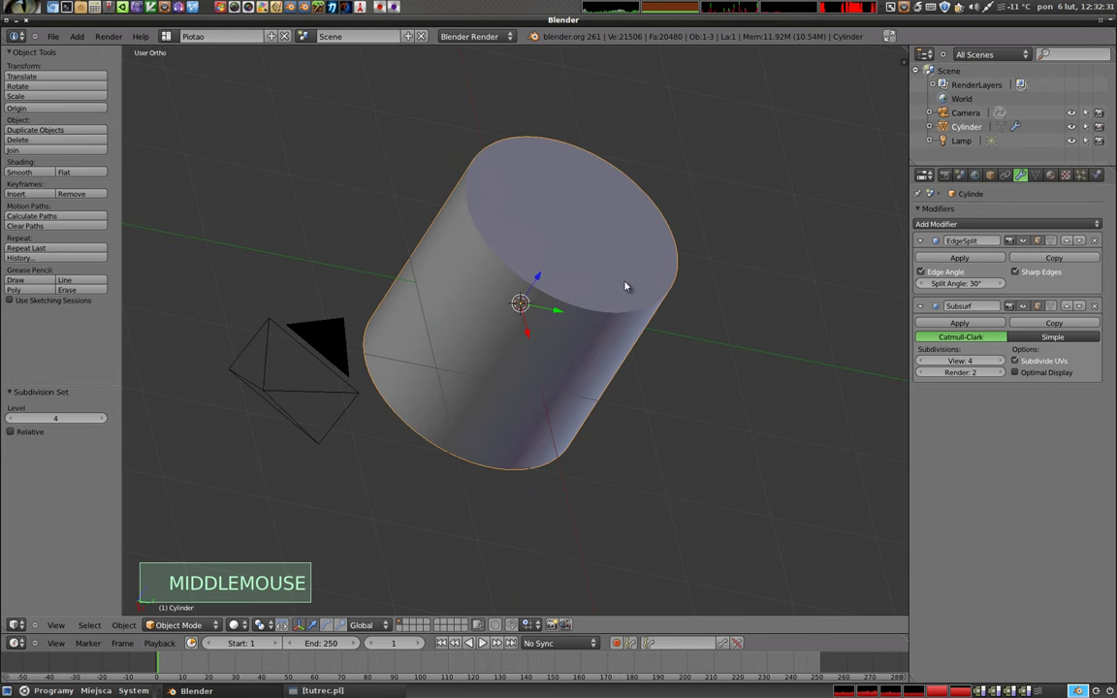